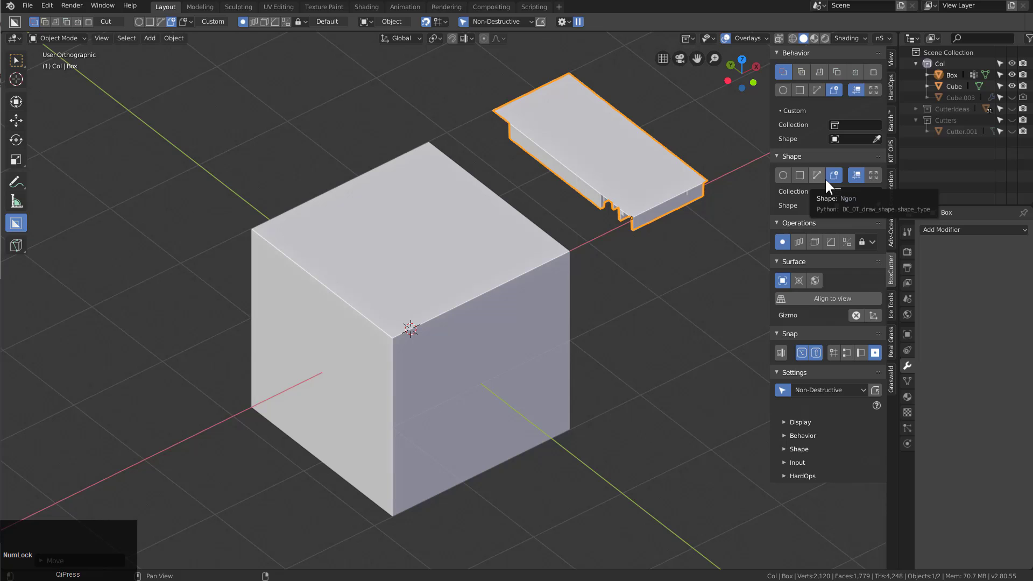
Stamp the solenoid-panel custom shape into the cube's top twice, then load a fresh default-cube scene.
text(aaaaa)
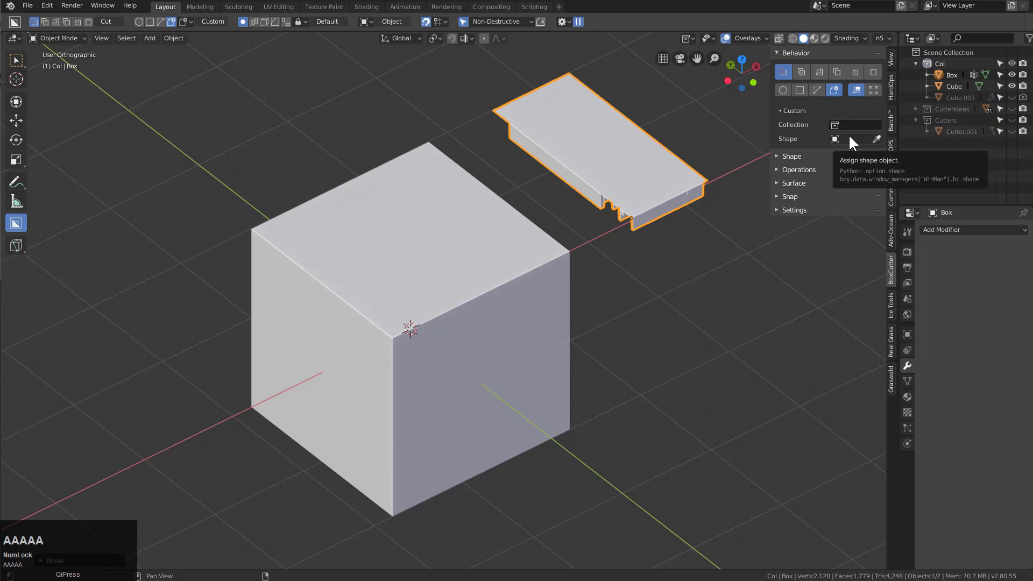
drag(881, 143, 332, 276)
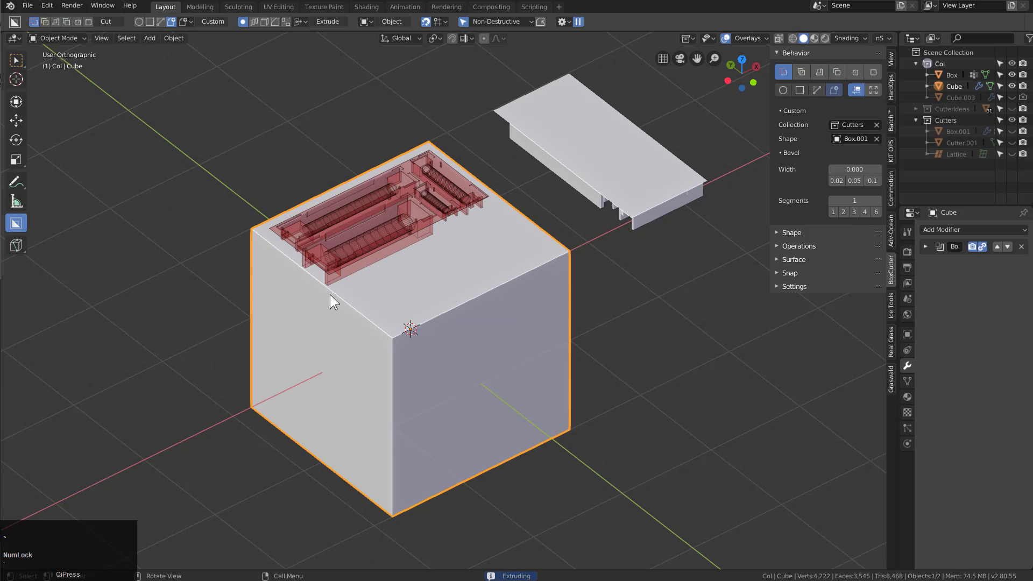
drag(334, 294, 563, 264)
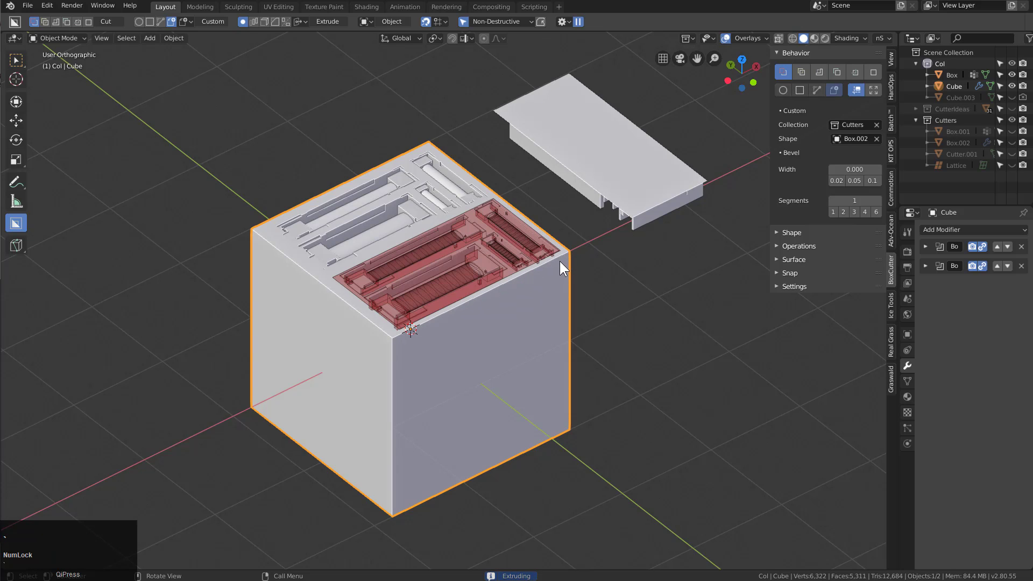
click(563, 283)
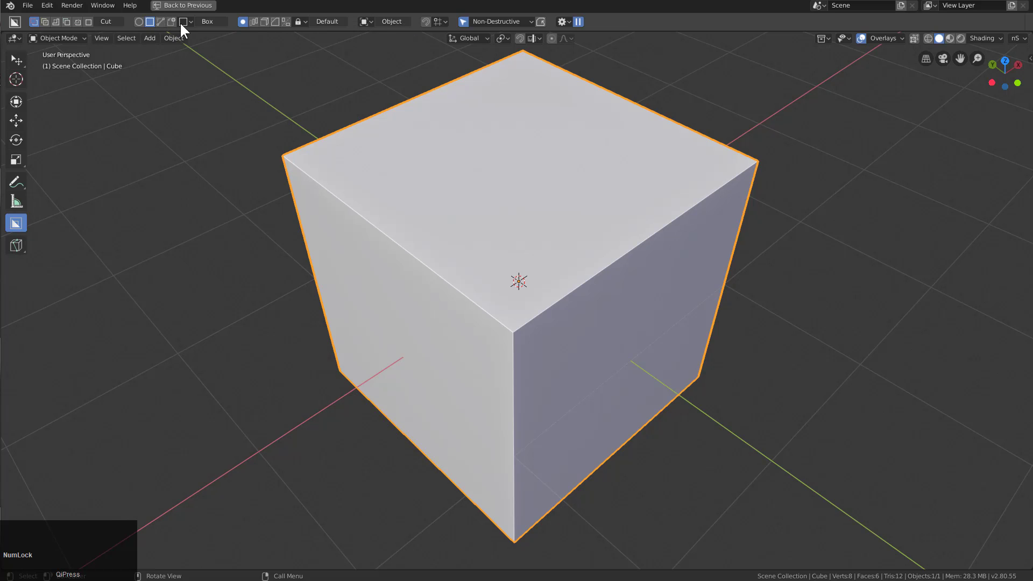
Cut a long rectangular slot into the cube's top face with BoxCutter.
middle_click(543, 209)
scroll(up, 3)
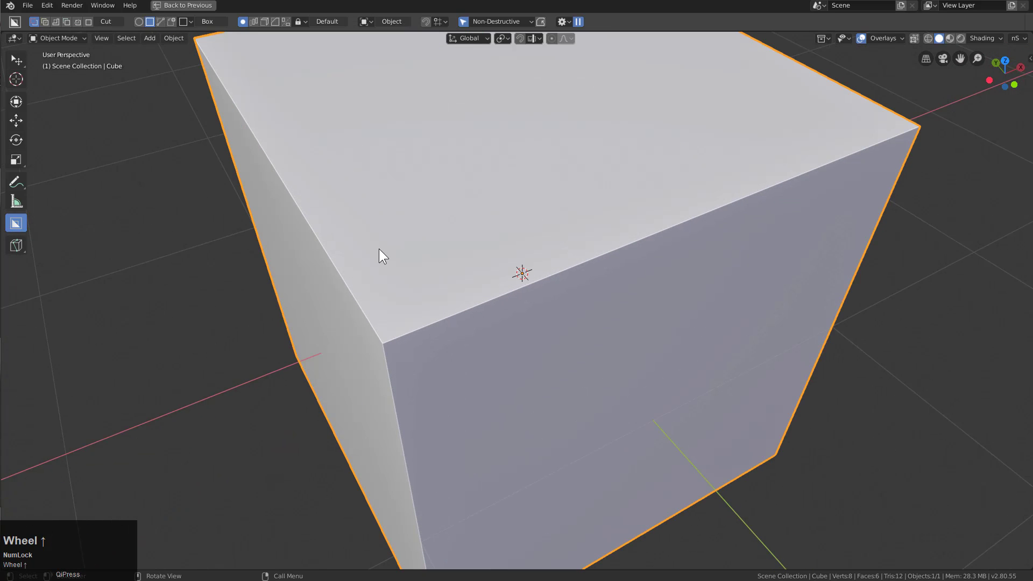
drag(375, 259, 680, 268)
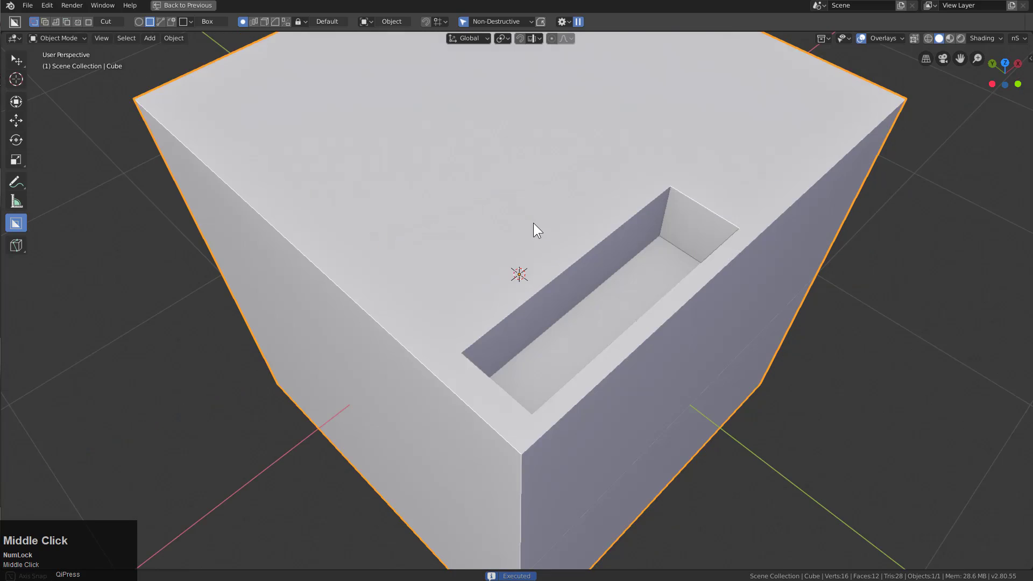
drag(548, 226, 432, 54)
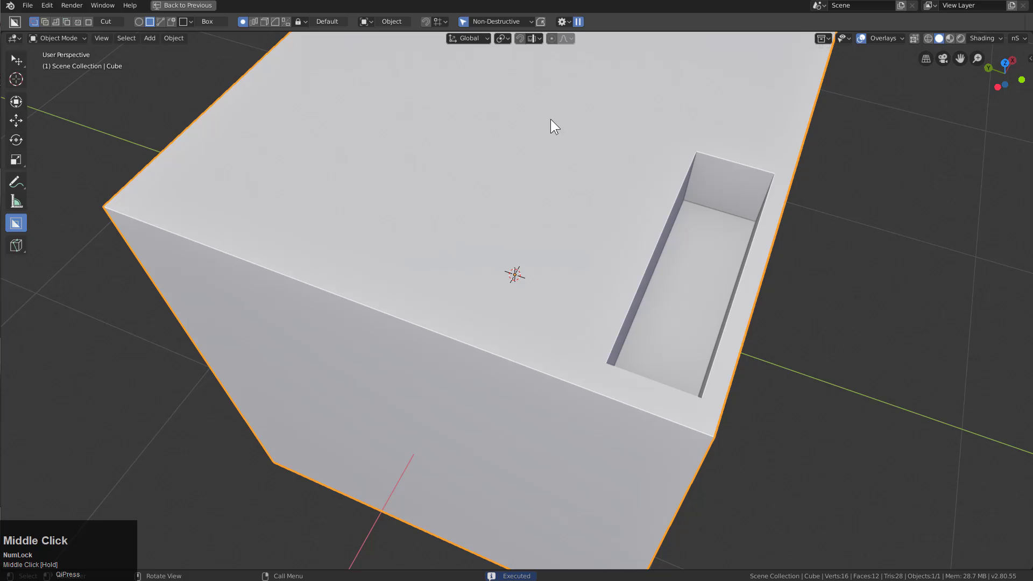
drag(432, 25, 731, 194)
drag(476, 51, 496, 54)
Add a Join-mode raised block at the slot's far end and nudge it into place along Z and X.
drag(731, 193, 753, 233)
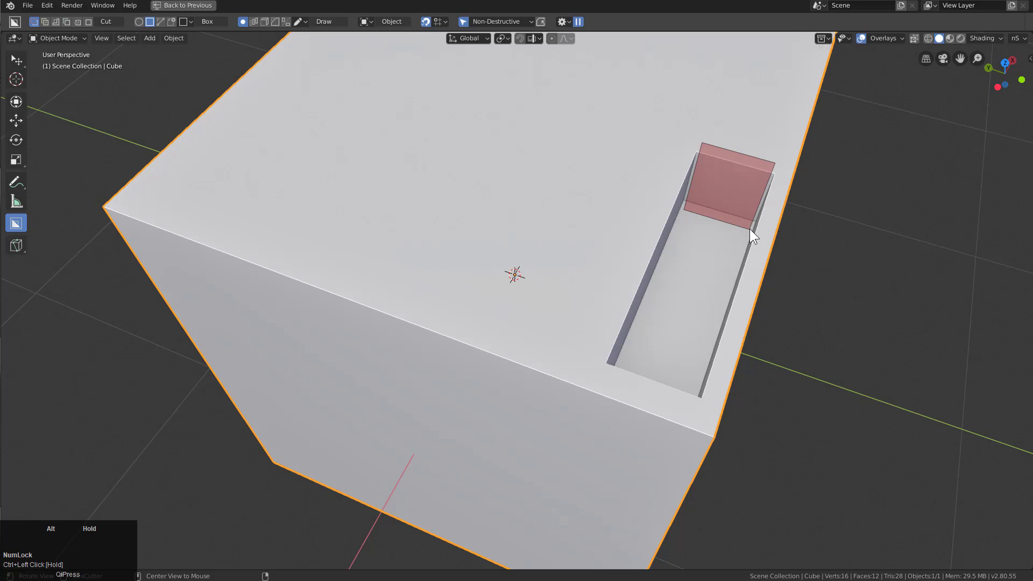
key(alt+j)
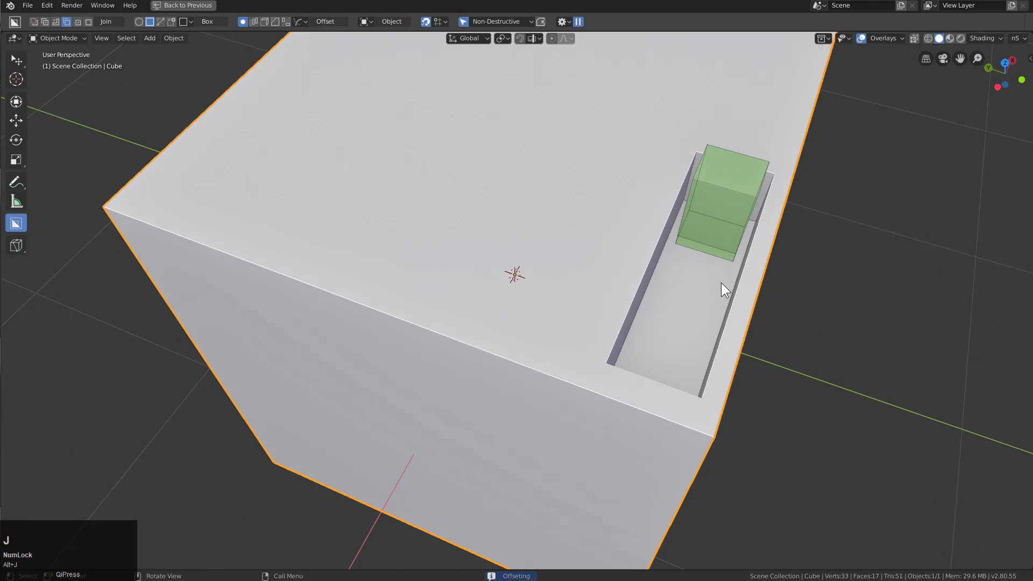
click(725, 287)
middle_click(747, 213)
key(g)
key(z)
click(745, 220)
middle_click(731, 222)
key(g)
key(x)
click(727, 223)
Create the matching raised block at the slot's opposite end.
middle_click(683, 268)
key(Tab)
key(a)
key(a)
key(d)
key(x)
click(537, 349)
key(Tab)
middle_click(661, 320)
key(h)
drag(683, 280, 715, 228)
Cut two small notches into the slot's rim.
click(715, 228)
middle_click(720, 239)
scroll(up, 3)
drag(768, 116, 842, 207)
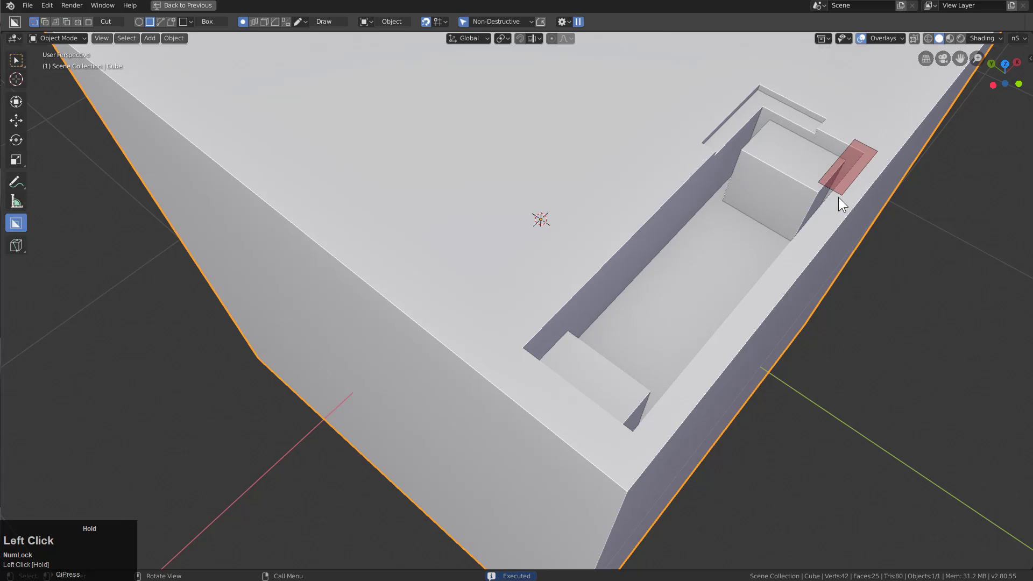
drag(672, 214, 768, 221)
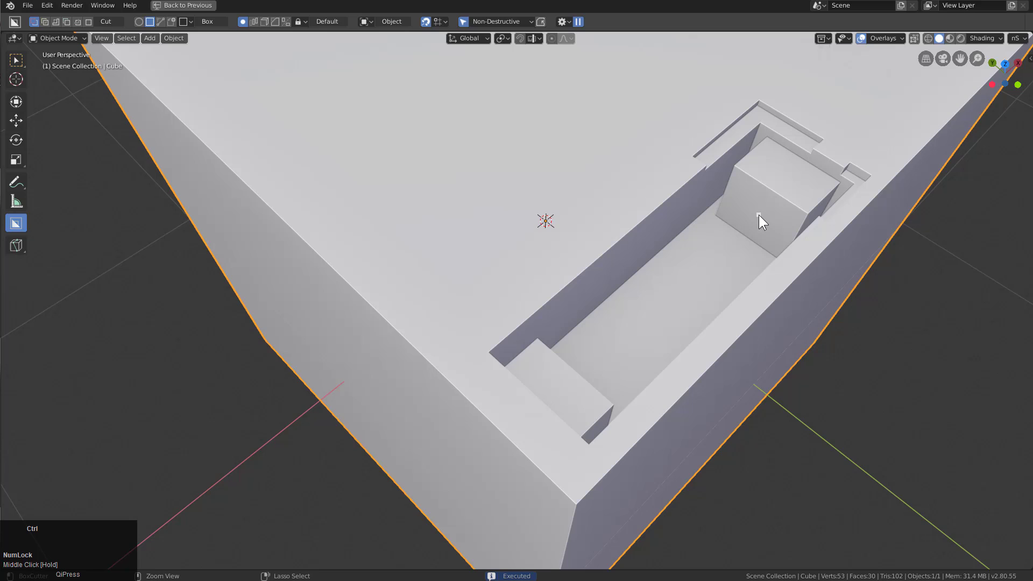
click(769, 220)
Draw a Circle-shape Join on the end block's inner face and extrude it into a cylinder along the slot.
key(Escape)
key(d)
click(699, 222)
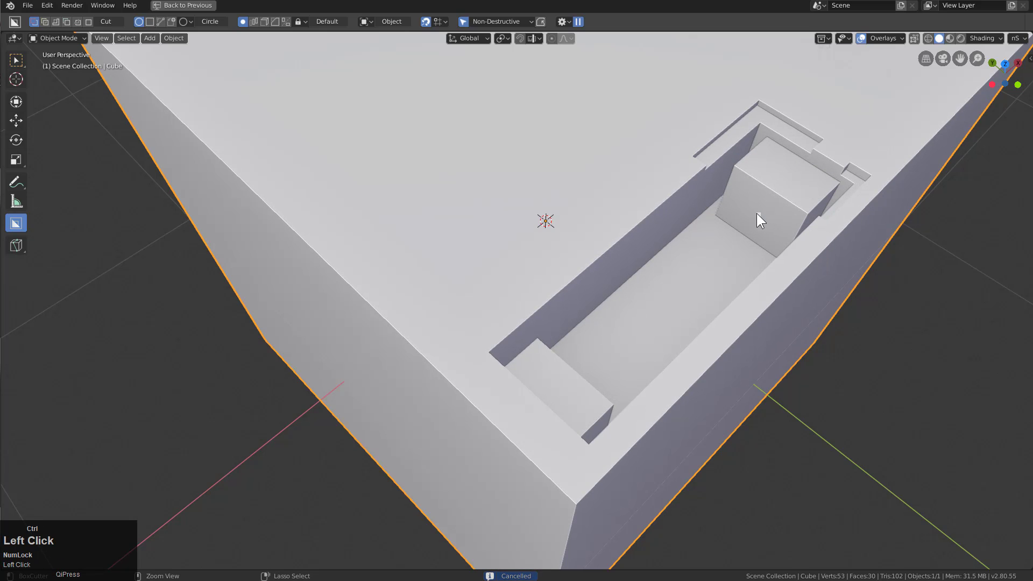
drag(773, 220, 797, 214)
key(j)
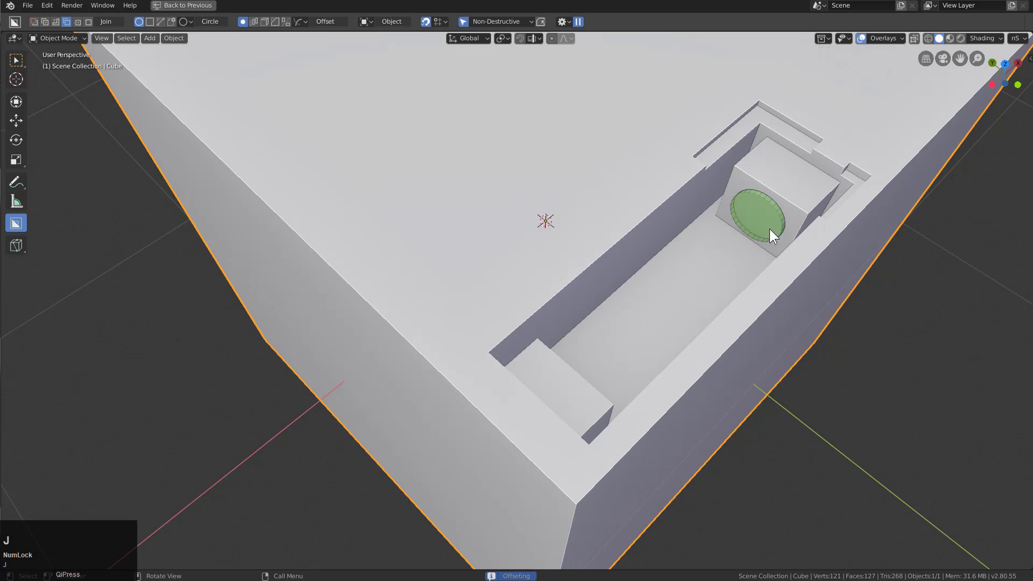
click(535, 404)
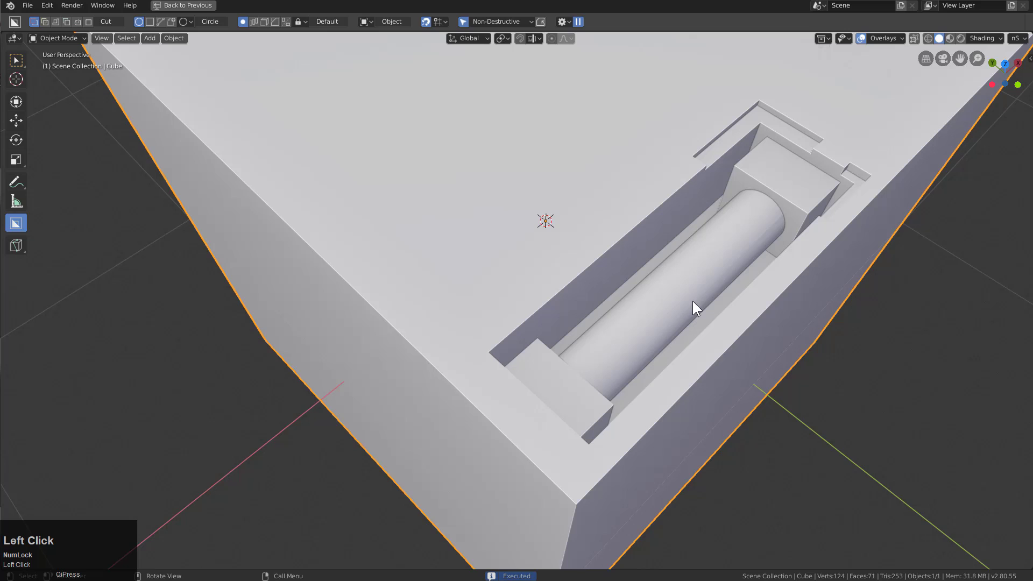
Slide the cylinder along X and add edge loops to it in Edit mode.
key(h)
click(726, 272)
key(g)
text(gx)
click(731, 267)
key(Tab)
key(ctrl+r)
scroll(up, 3)
click(705, 276)
right_click(705, 277)
scroll(down, 3)
key(Tab)
Reposition the cylinder along X so it sits between the two end blocks.
middle_click(725, 275)
scroll(up, 3)
middle_click(641, 312)
middle_click(638, 312)
scroll(up, 3)
key(g)
text(gx)
click(641, 307)
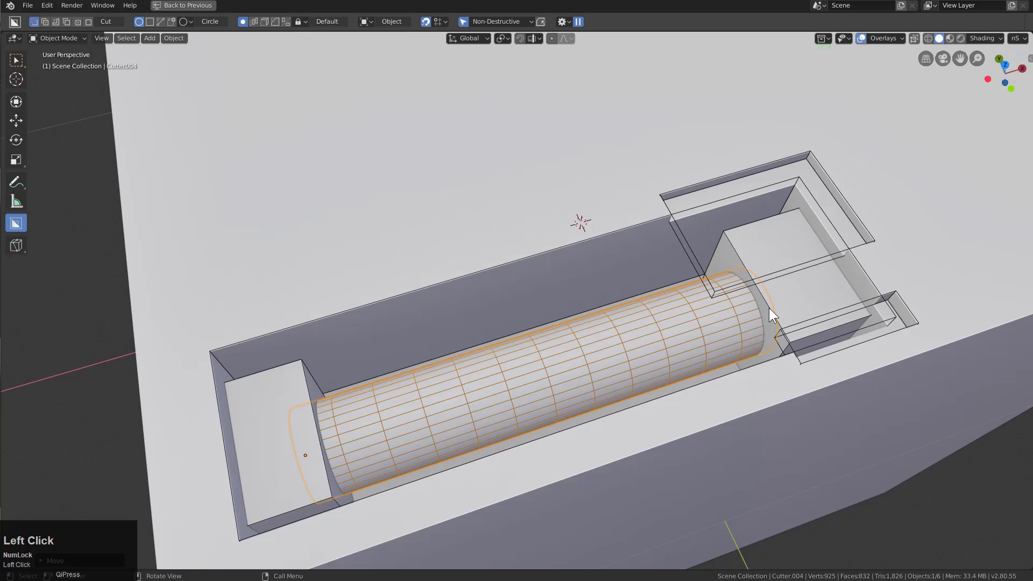
key(1)
scroll(down, 3)
middle_click(572, 287)
scroll(up, 3)
middle_click(600, 273)
click(638, 260)
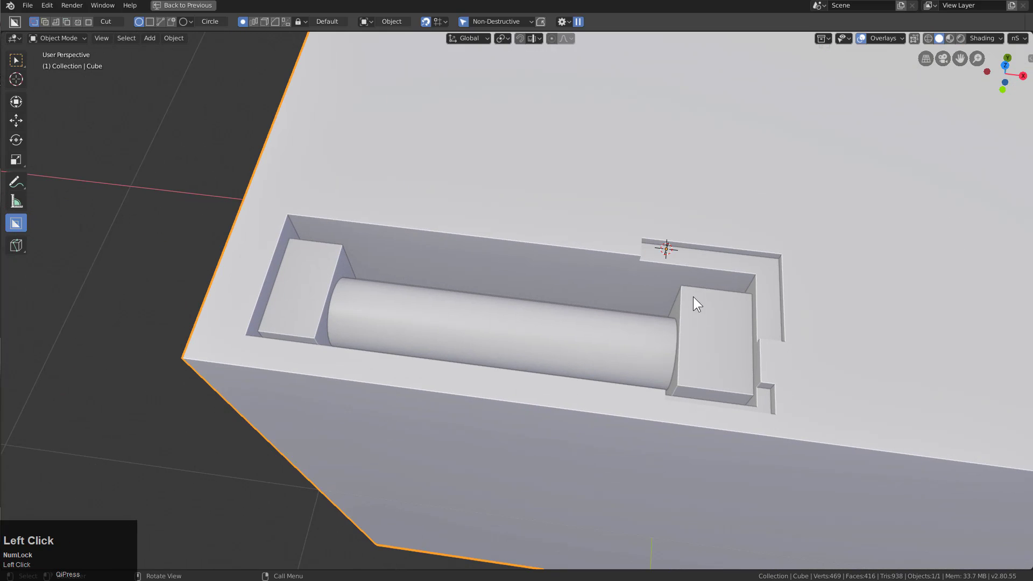
right_click(729, 288)
Return to Box shape and cut a thin groove and small notches around the slot edges.
key(d)
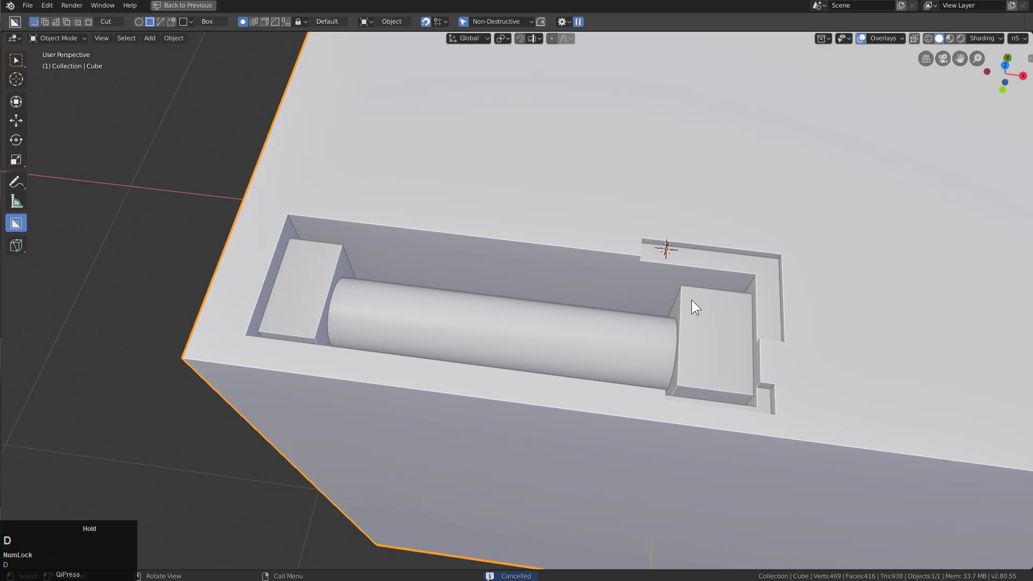
drag(732, 289, 726, 308)
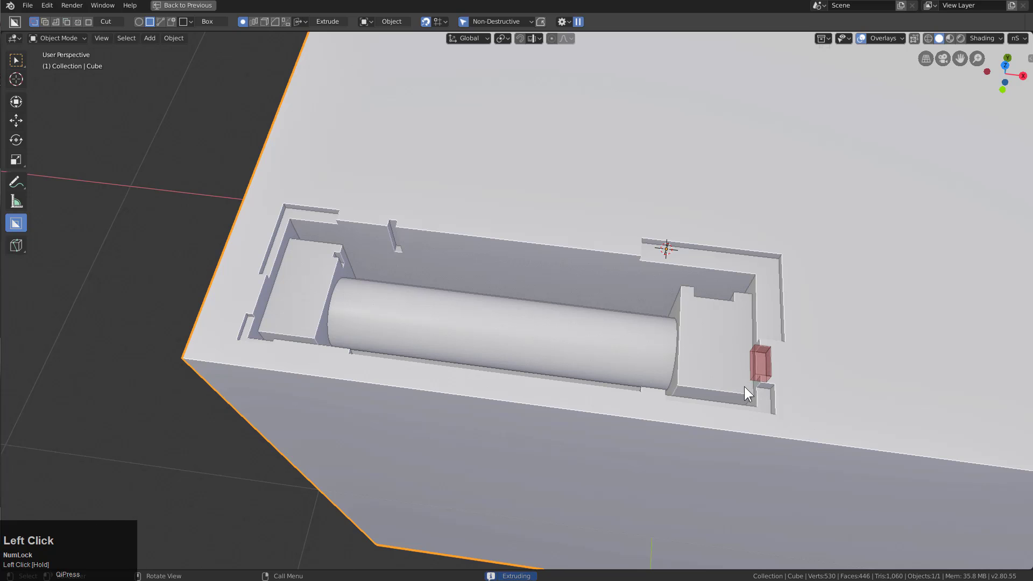
scroll(down, 3)
middle_click(569, 325)
scroll(up, 3)
middle_click(690, 290)
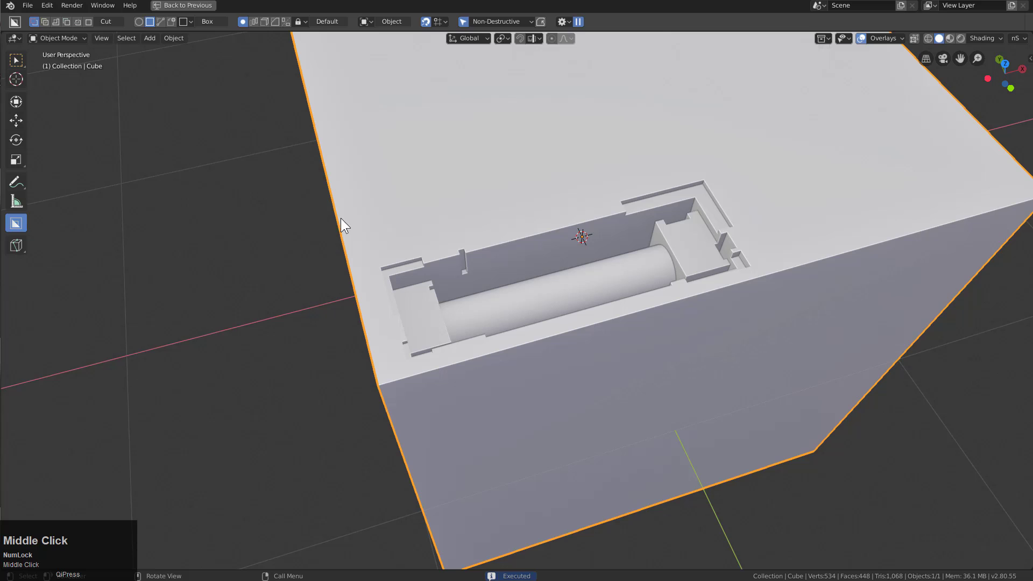
click(89, 25)
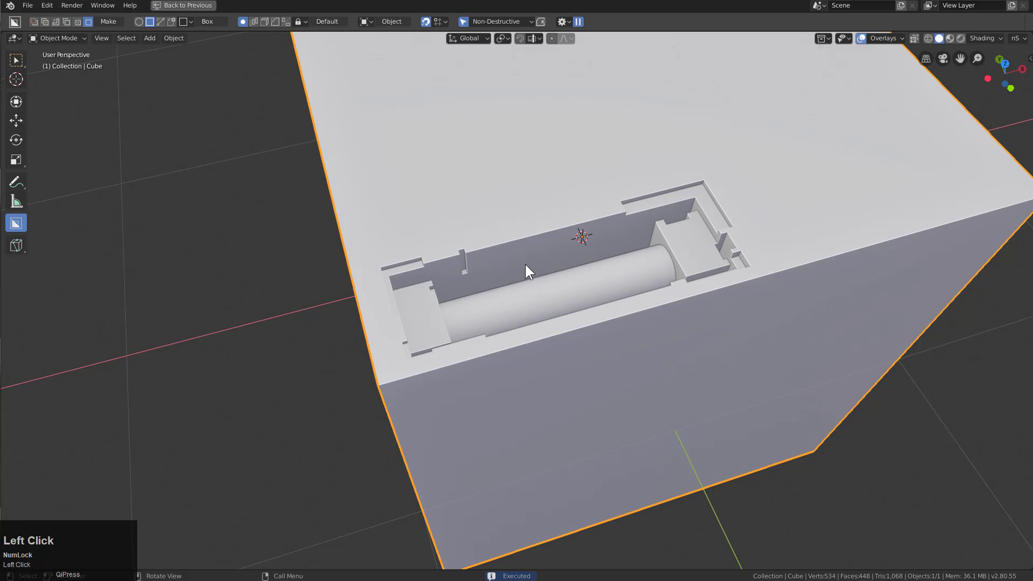
In Make mode draw a box covering the whole slot area and set its extrusion.
drag(514, 235, 375, 235)
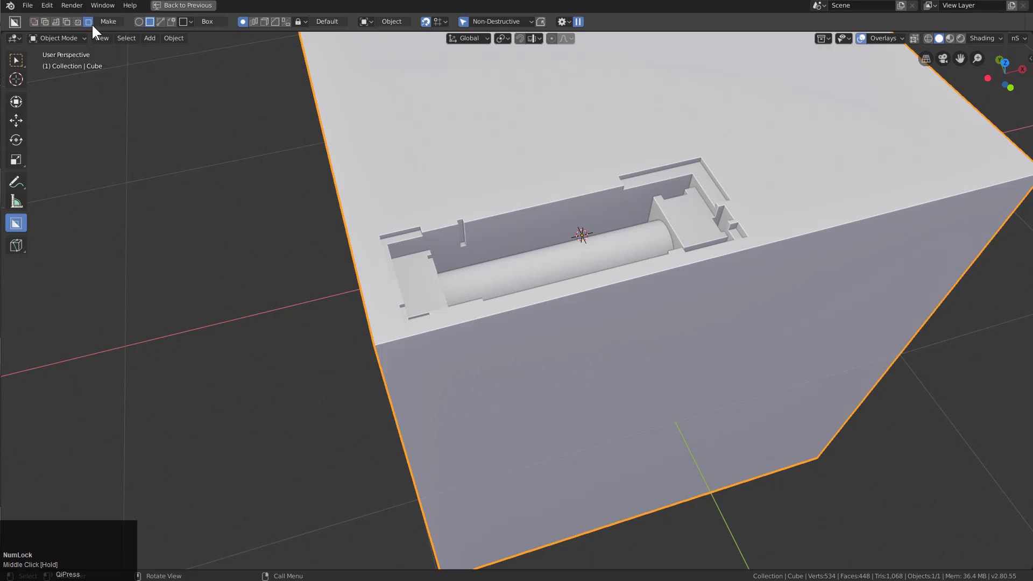
drag(375, 235, 750, 340)
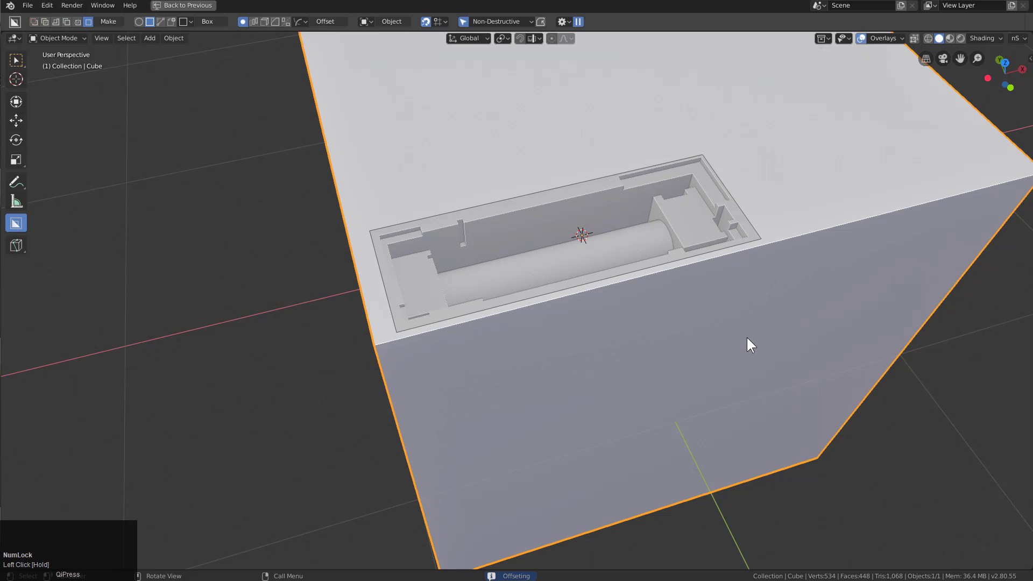
key(e)
click(757, 417)
Adjust the new box's height along Z until it forms a thin slab over the slot.
middle_click(693, 328)
click(576, 229)
scroll(down, 3)
middle_click(596, 255)
scroll(up, 3)
click(595, 259)
key(g)
key(z)
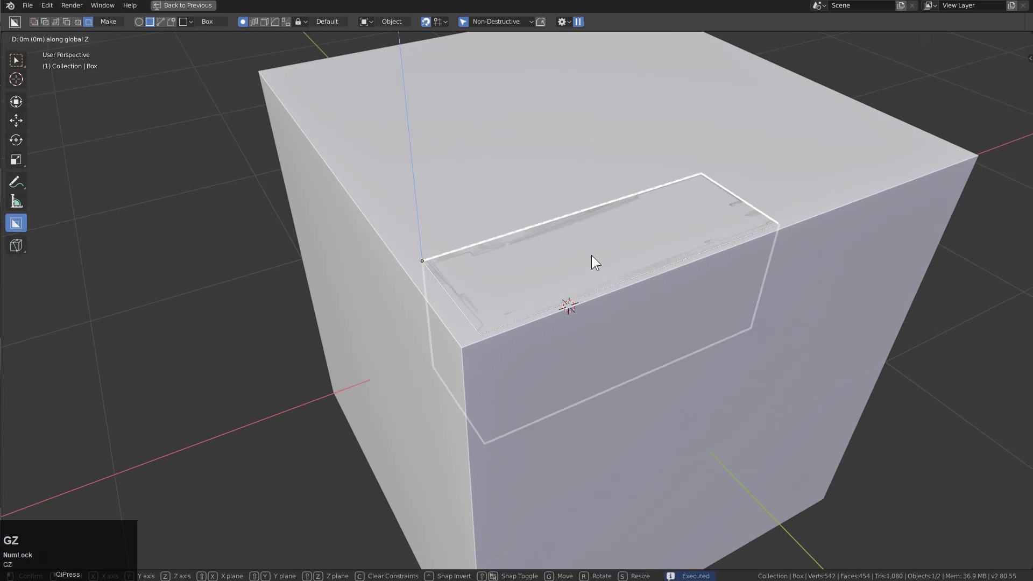
key(Escape)
key(g)
key(z)
click(602, 243)
scroll(up, 3)
key(z)
text(zgz)
click(599, 276)
scroll(down, 3)
Hide the cube so only the extracted slab remains, recentre the view and bring up the Add menu.
key(alt+a)
click(798, 204)
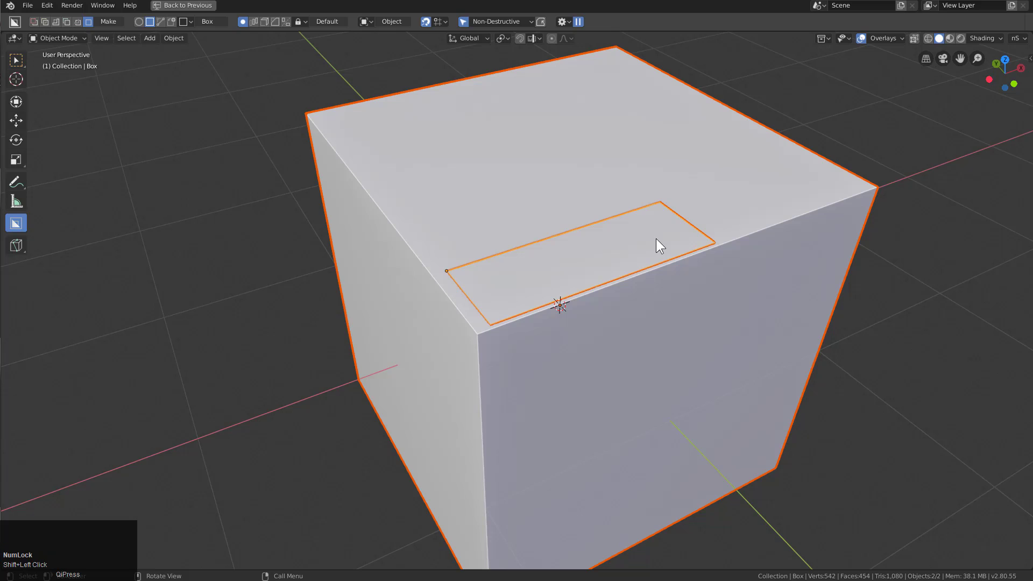
key(q)
click(626, 264)
middle_click(604, 288)
click(766, 230)
key(h)
key(shift+c)
key(shift+a)
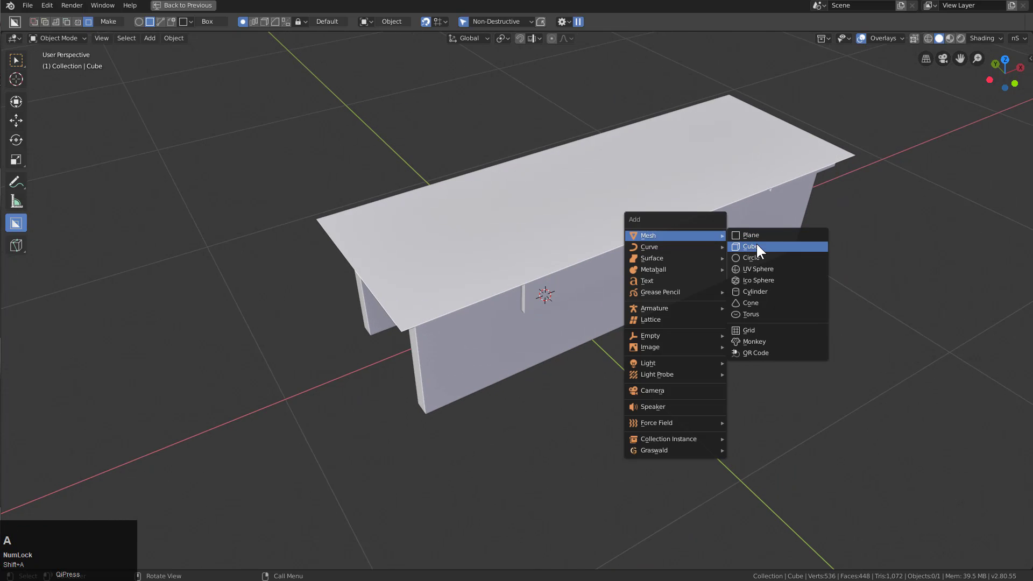
Add a new cube to the scene and frame it in the viewport.
click(761, 248)
scroll(down, 3)
middle_click(615, 272)
scroll(down, 3)
drag(636, 274, 175, 23)
Set BoxCutter's custom shape to the solenoid cutter object.
click(175, 23)
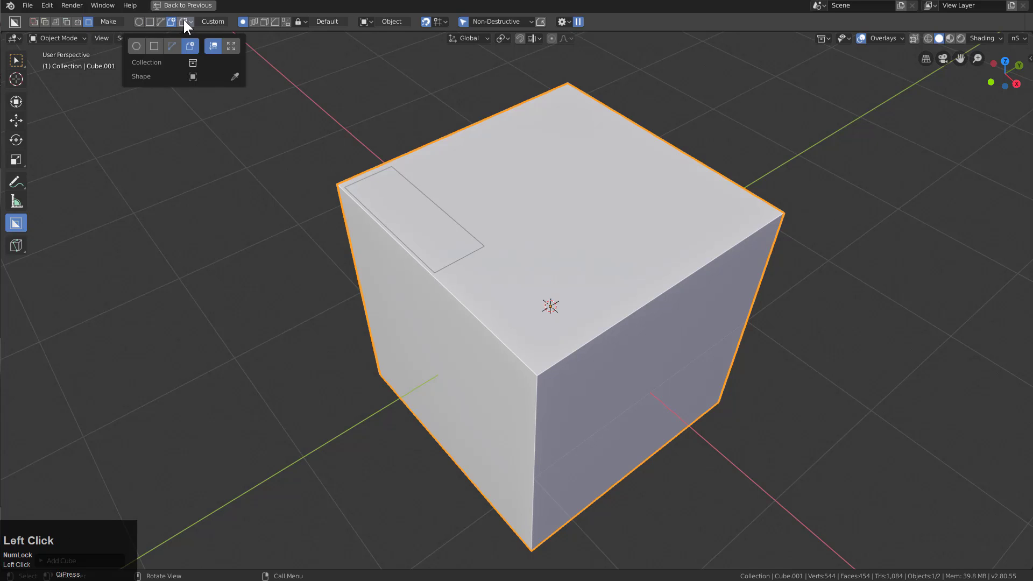
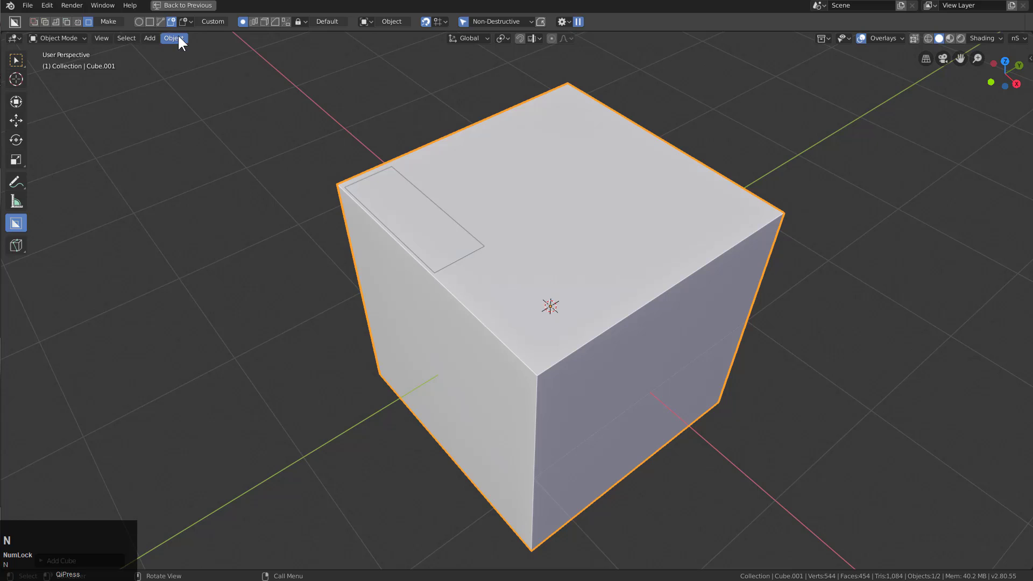
click(188, 26)
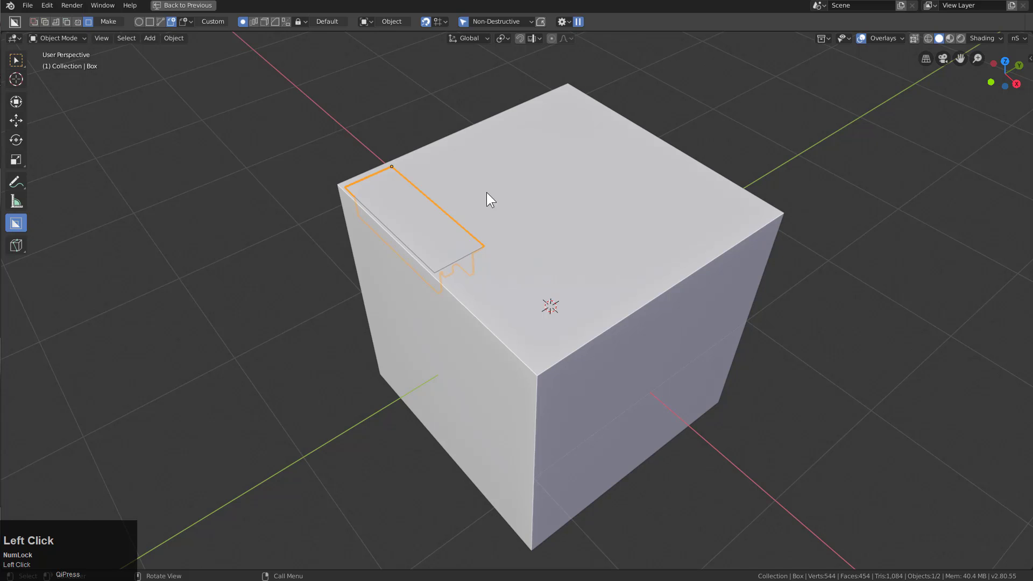
middle_click(536, 248)
middle_click(535, 248)
click(503, 298)
right_click(720, 260)
Cut two solenoid-panel recesses into the cube's top with the custom shape and confirm each.
drag(676, 257, 771, 233)
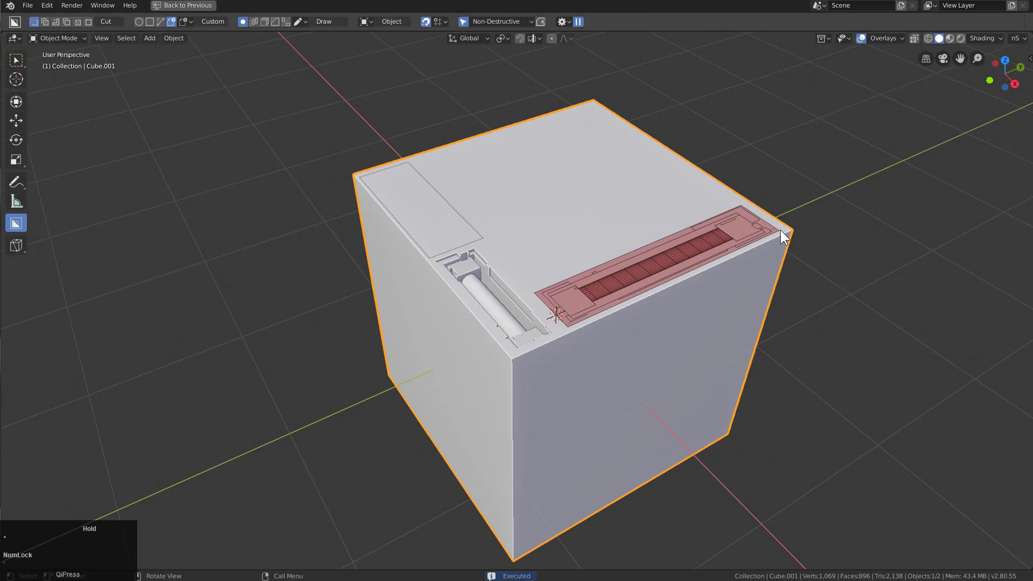
click(782, 261)
middle_click(632, 266)
scroll(up, 3)
drag(509, 284, 799, 205)
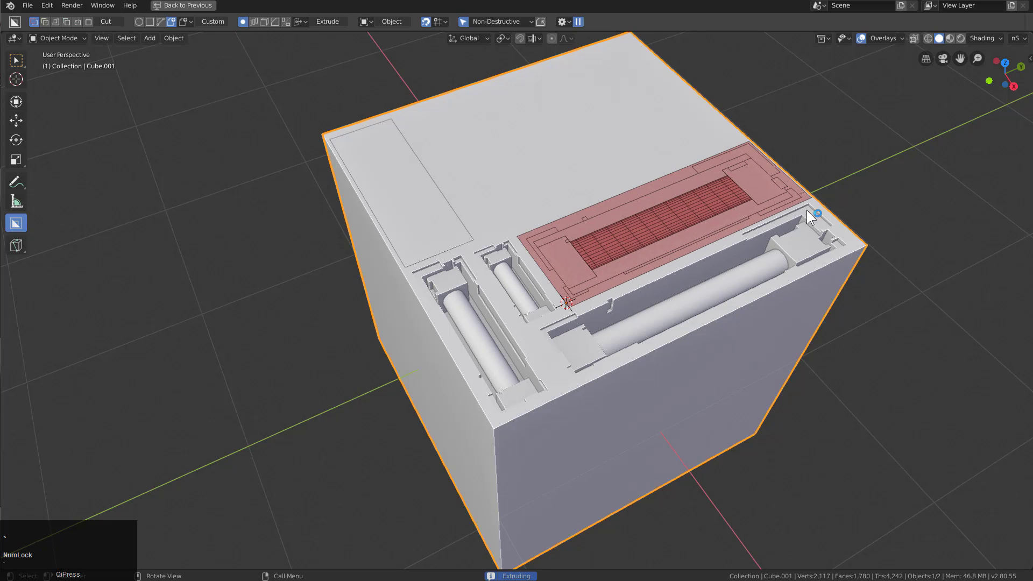
click(796, 245)
drag(591, 286, 531, 276)
scroll(up, 3)
scroll(down, 3)
middle_click(493, 257)
Work through the BoxCutter header and viewport menus to prepare the scene for a new block.
scroll(down, 3)
click(92, 24)
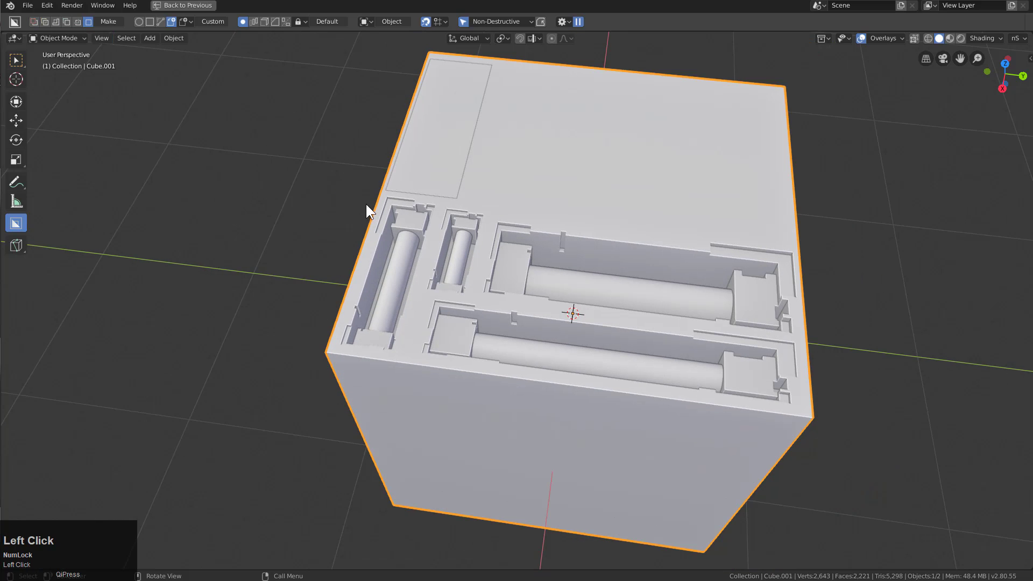
drag(606, 346, 154, 24)
click(154, 24)
drag(389, 197, 814, 411)
key(q)
key(b)
text(be)
click(767, 496)
Add a new cube to the scene and move it into place, orbiting to check its position.
middle_click(646, 409)
key(e)
click(675, 323)
middle_click(578, 275)
click(588, 311)
middle_click(600, 299)
scroll(up, 3)
click(562, 249)
key(g)
click(596, 206)
scroll(down, 3)
key(a)
click(748, 337)
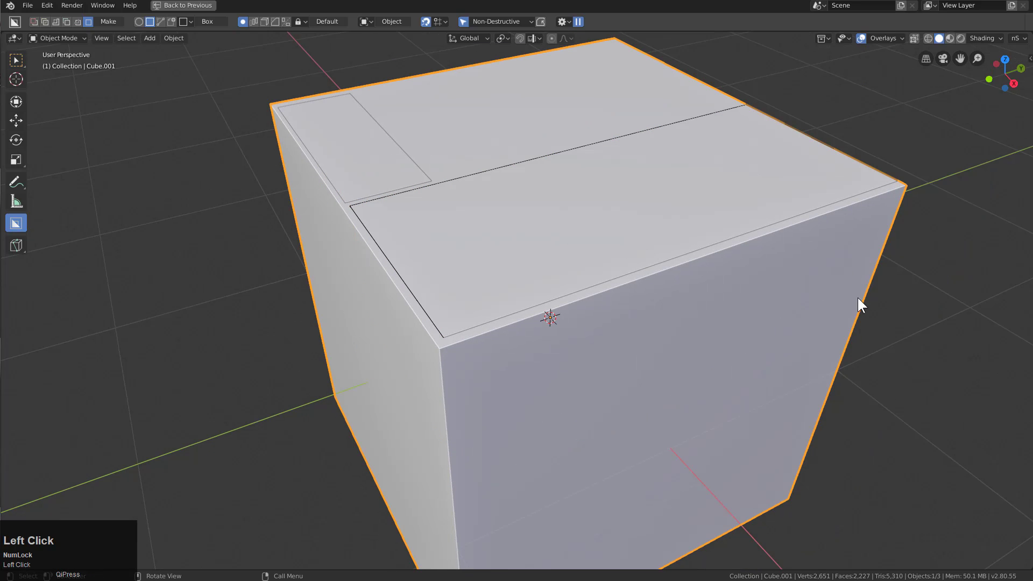
Hide the earlier cutter objects and reframe the viewport around the new cube.
key(q)
click(700, 252)
drag(597, 244, 790, 212)
click(790, 212)
key(h)
scroll(down, 3)
middle_click(591, 262)
click(689, 213)
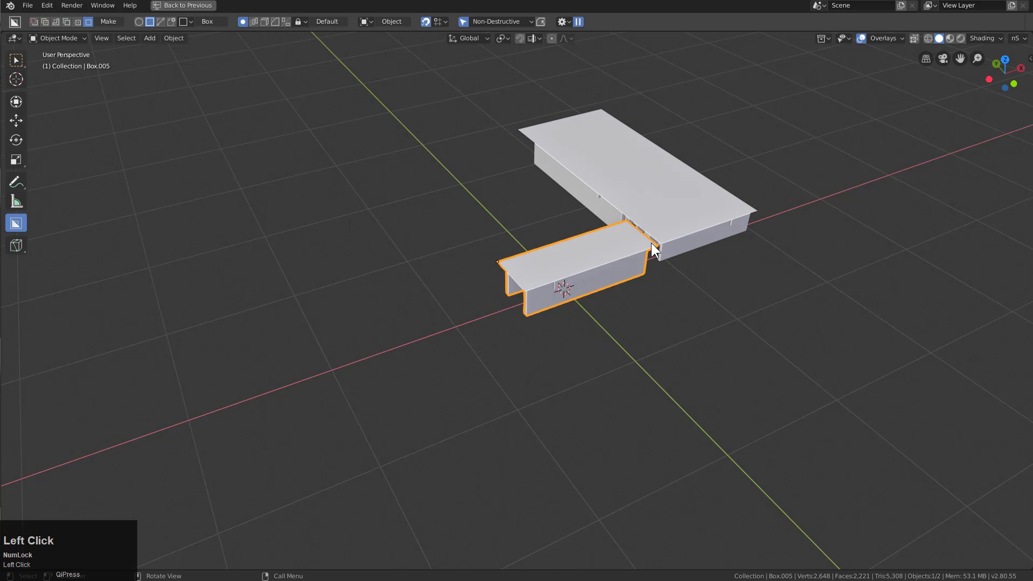
drag(675, 263, 619, 259)
click(619, 259)
middle_click(559, 270)
key(c)
key(a)
click(616, 275)
scroll(down, 3)
middle_click(493, 279)
scroll(down, 3)
Stretch the cube along X into a long block and apply the scale.
key(s)
key(x)
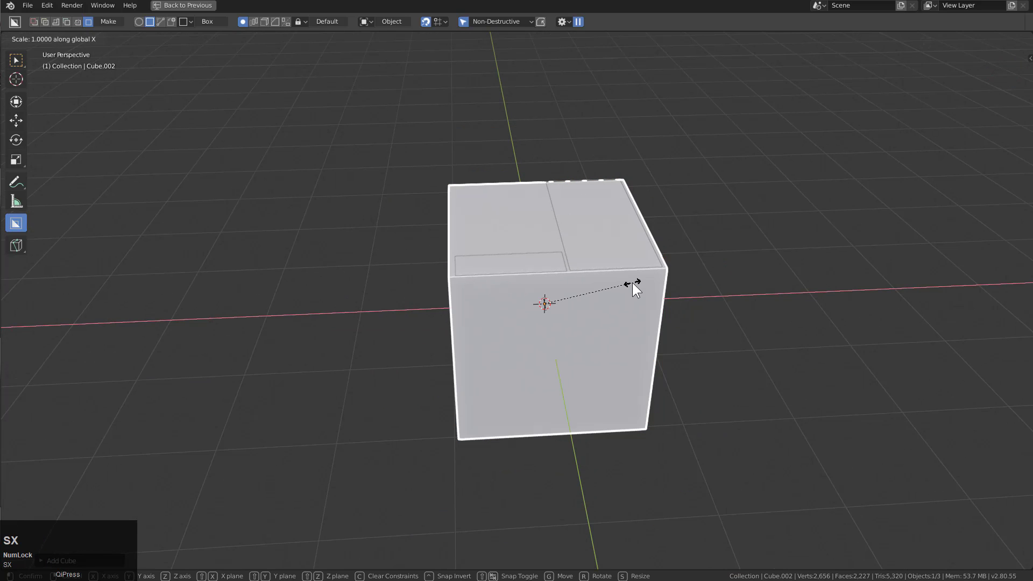
key(ctrl+a)
click(627, 305)
middle_click(468, 272)
Choose the solenoid cutter as BoxCutter's custom shape and draw a cut on the long face.
click(173, 26)
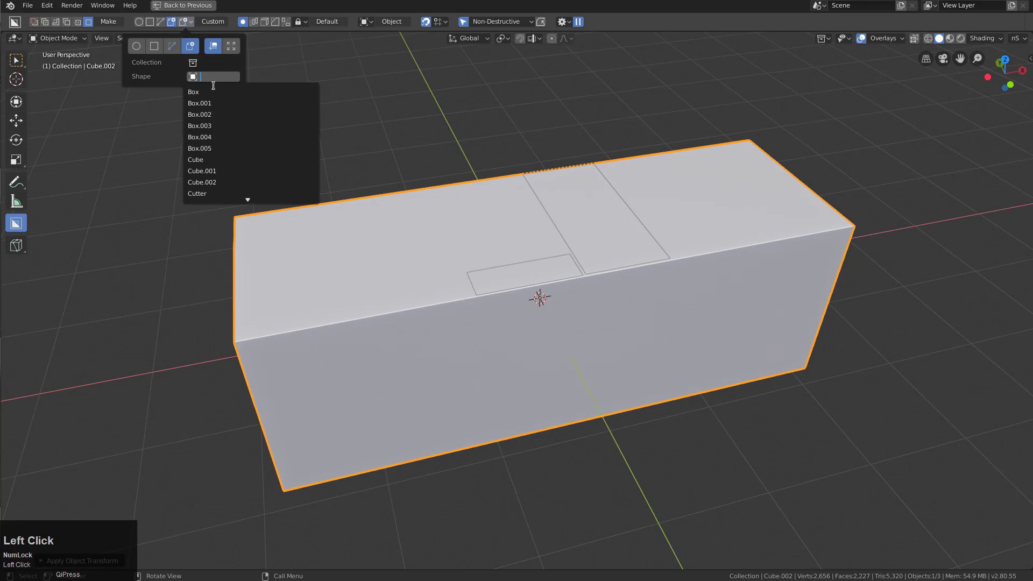
middle_click(421, 311)
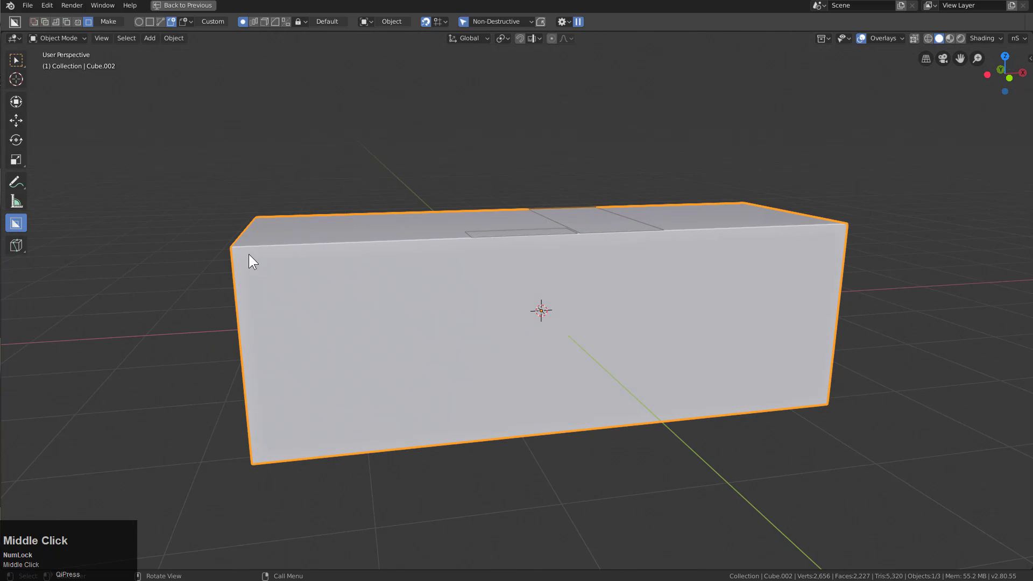
click(268, 274)
drag(545, 371, 39, 21)
drag(39, 21, 392, 362)
drag(393, 362, 521, 374)
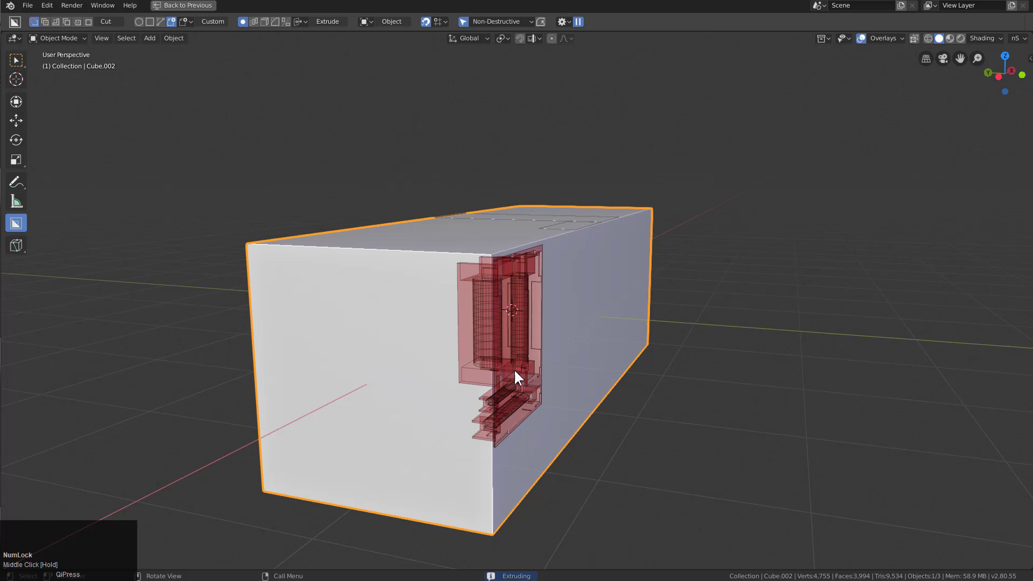
Confirm the first solenoid recess and cut a second one beside it on the long face.
click(521, 373)
middle_click(542, 361)
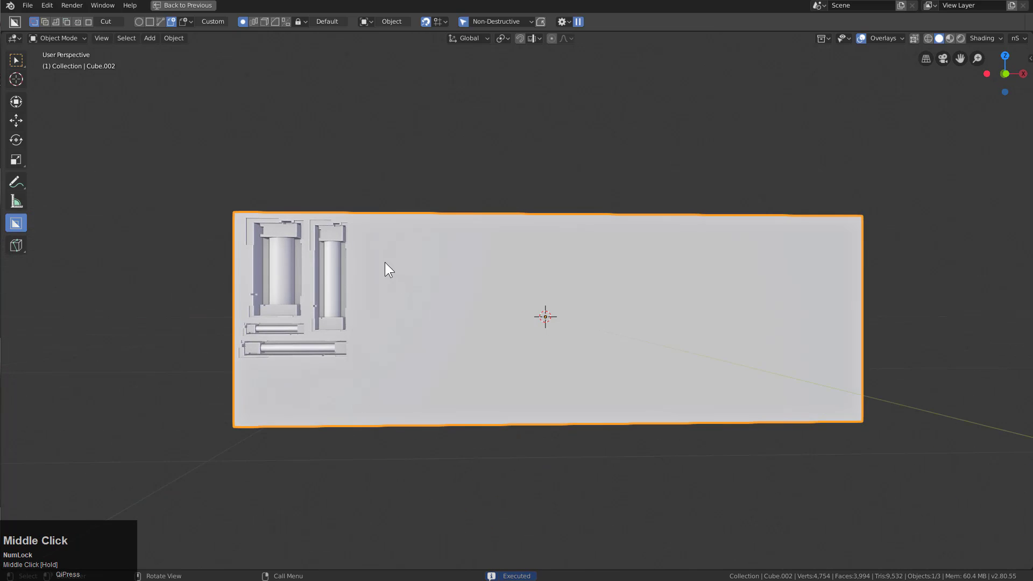
scroll(up, 3)
drag(341, 213, 750, 388)
drag(658, 358, 552, 298)
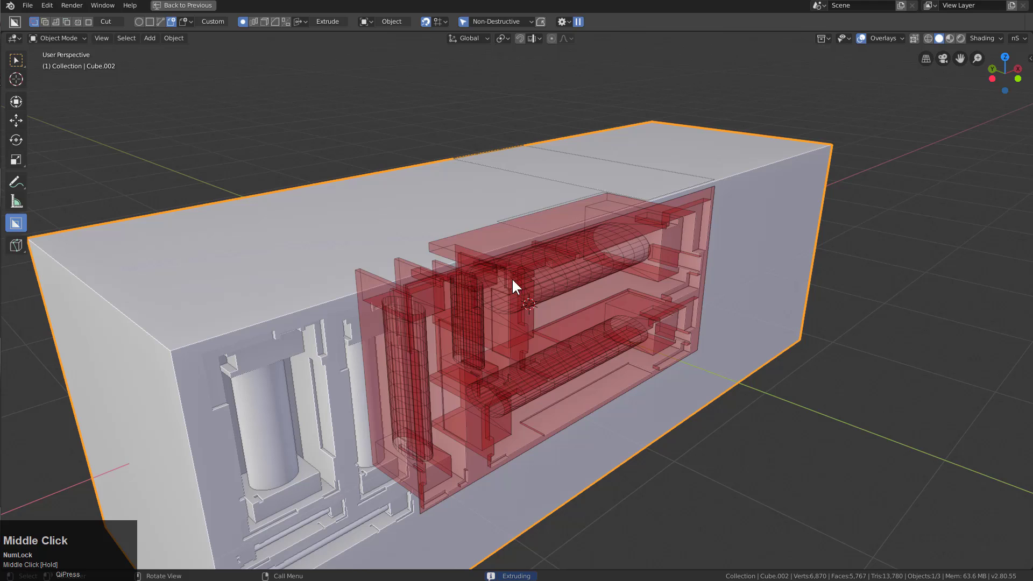
click(552, 299)
Cut another solenoid recess at the lower left of the face.
drag(530, 338, 228, 323)
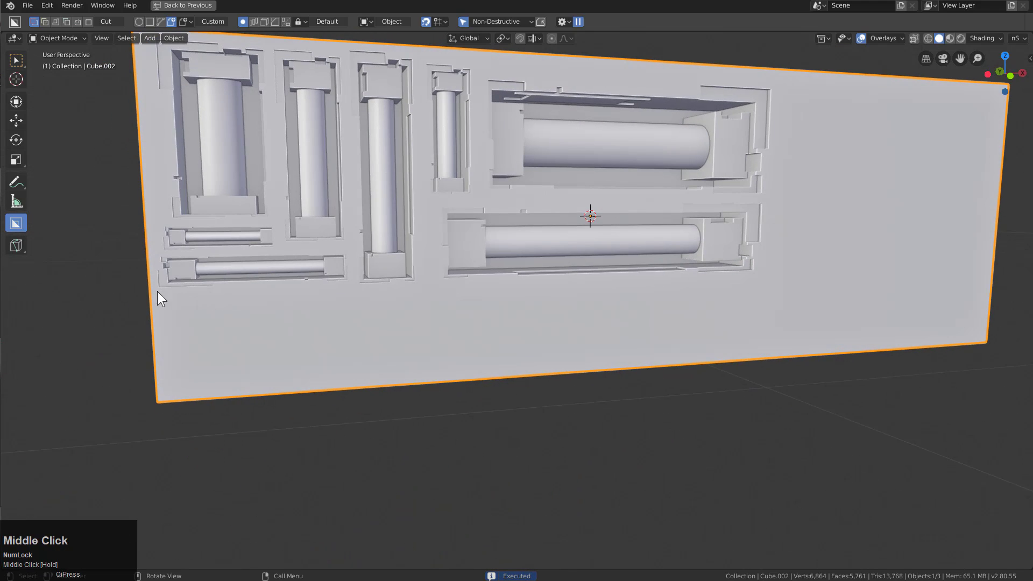
drag(228, 323, 424, 346)
key(`)
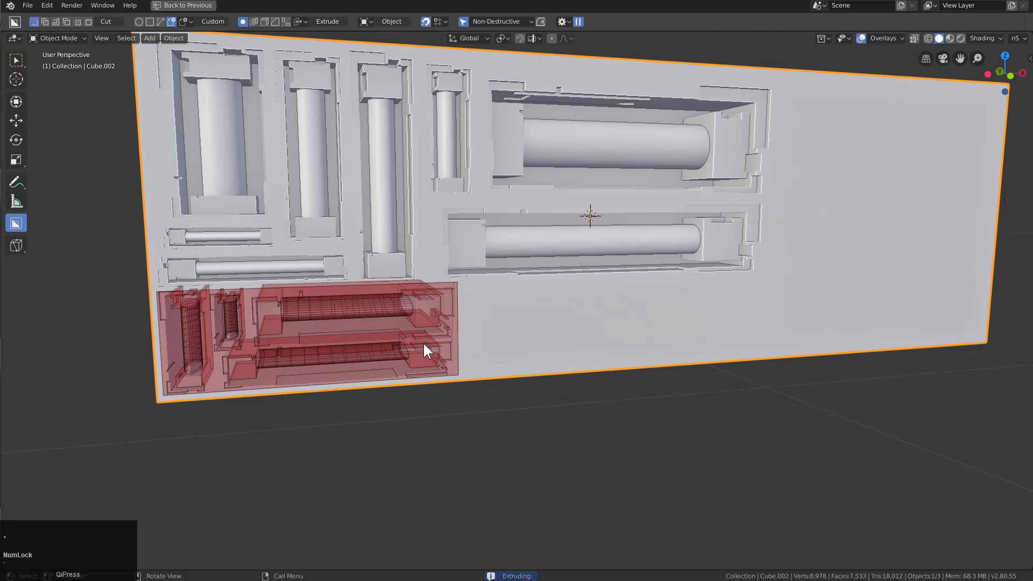
drag(443, 356, 457, 348)
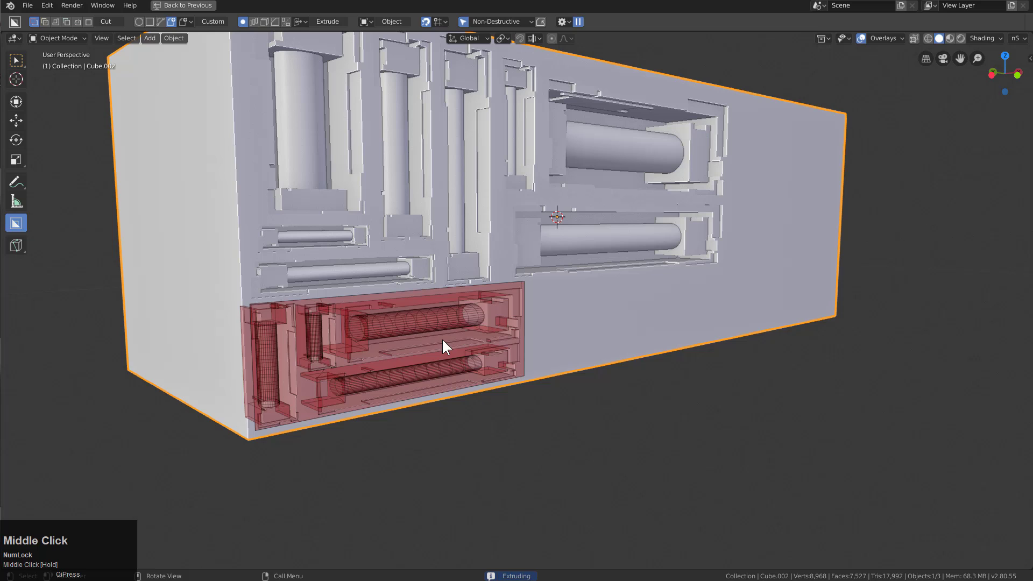
click(458, 348)
Cut a solenoid recess along the bottom of the face and orbit to review the filled end.
middle_click(508, 347)
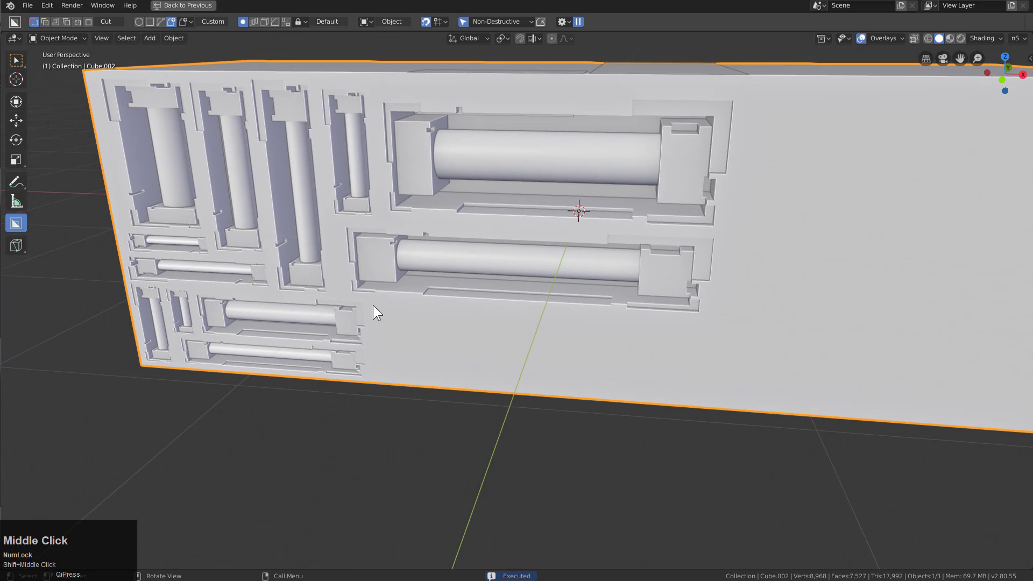
drag(381, 304, 701, 406)
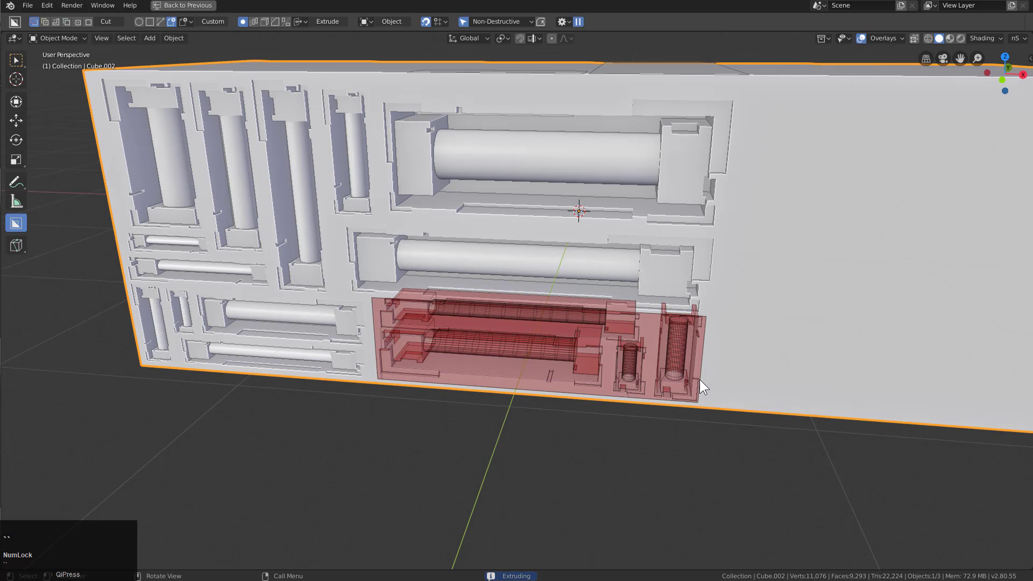
click(702, 384)
middle_click(476, 347)
middle_click(488, 342)
scroll(down, 3)
middle_click(461, 274)
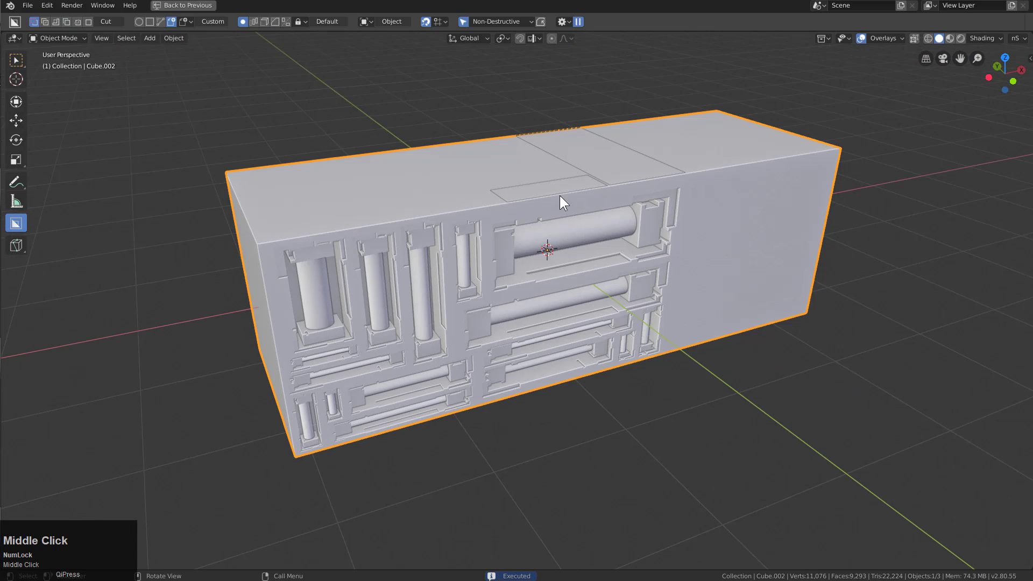
drag(597, 257, 722, 241)
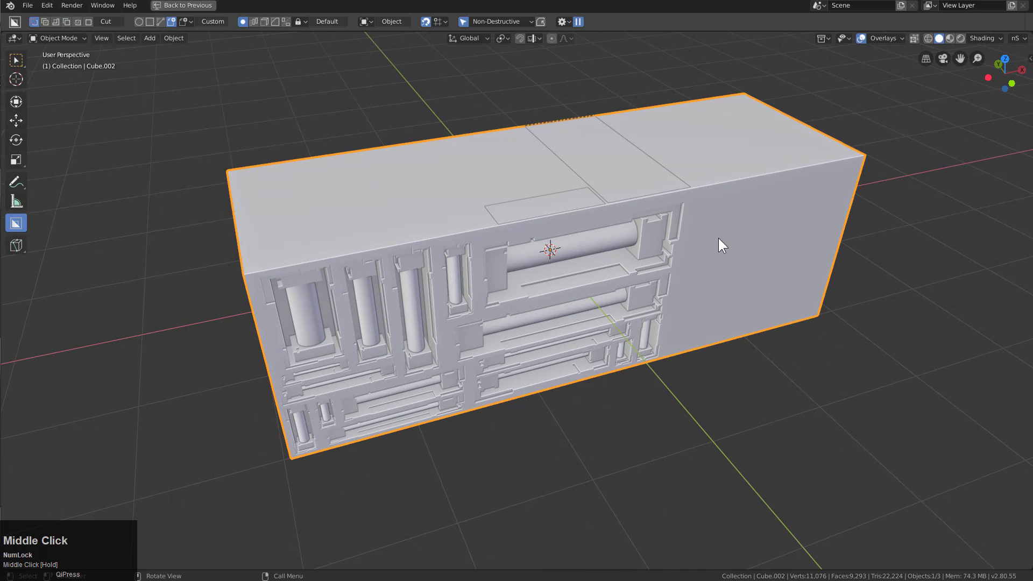
click(722, 240)
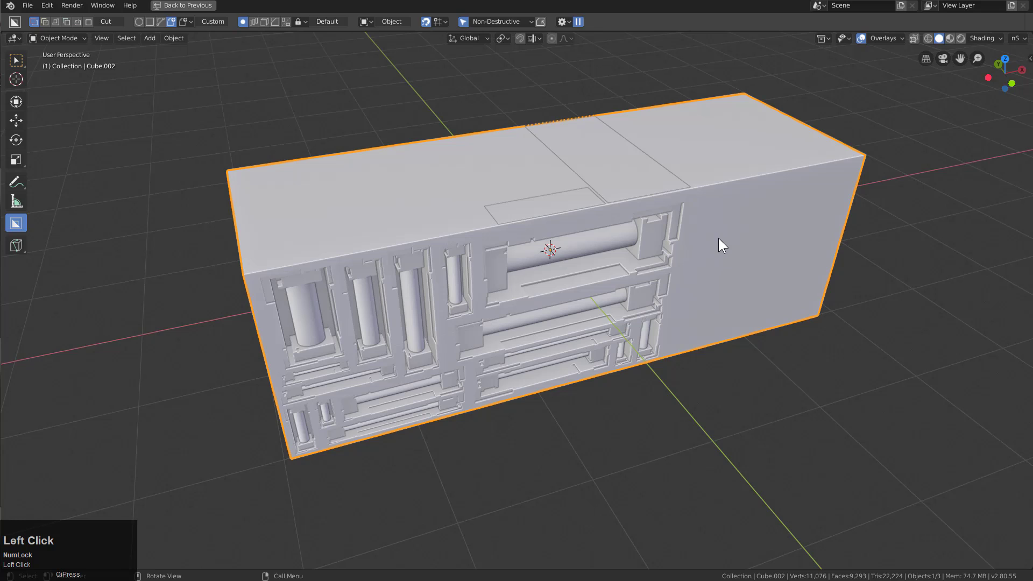
key(x)
click(722, 240)
click(596, 179)
click(545, 28)
key(Tab)
click(572, 207)
key(Tab)
click(619, 199)
middle_click(581, 247)
Bring up the scene holding only Box.005 and the flat box cutter, framed side by side.
scroll(up, 3)
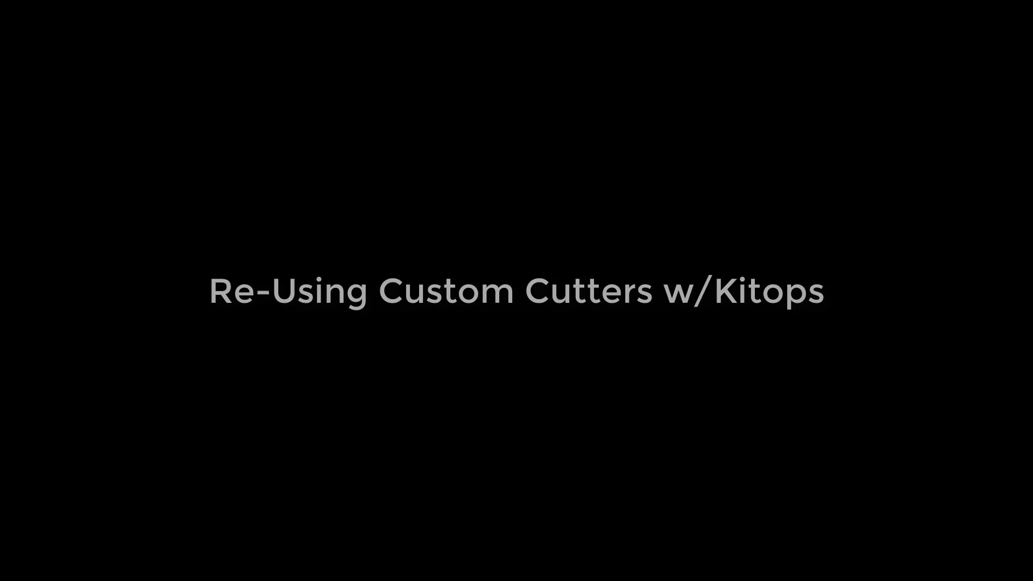
scroll(up, 3)
drag(551, 254, 521, 269)
scroll(down, 3)
click(489, 267)
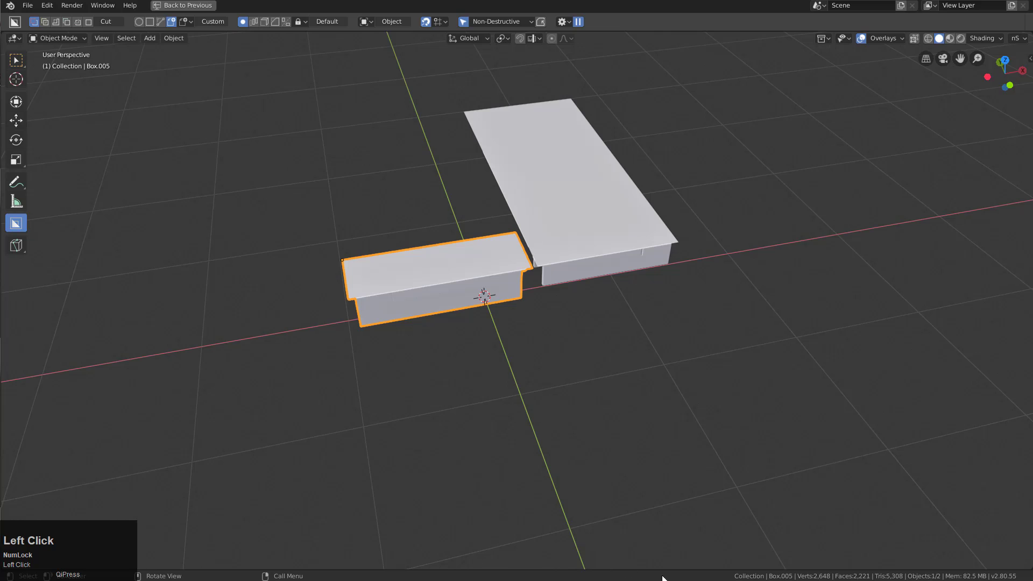
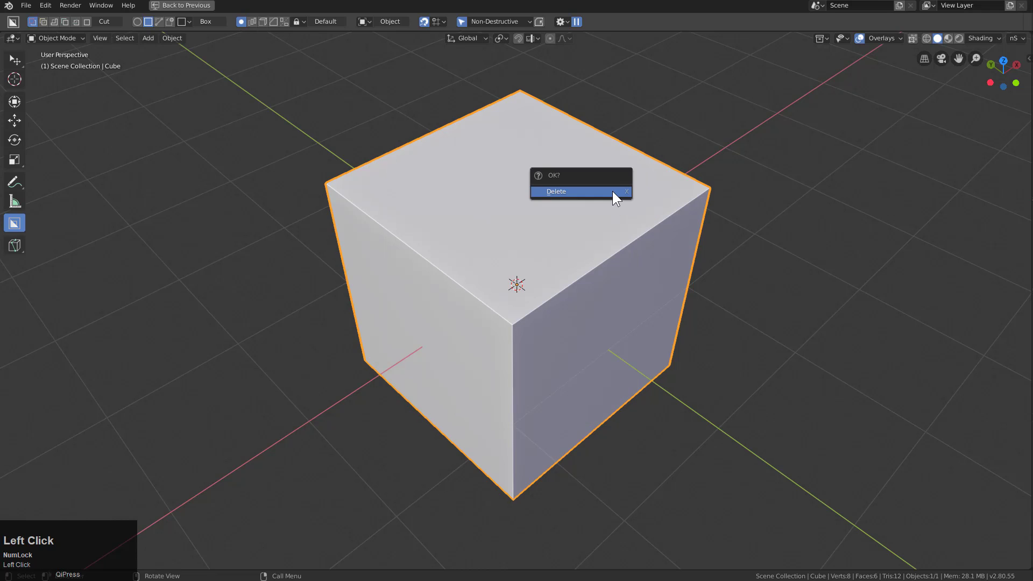
Delete the default cube and clear its collection entries from the Outliner.
scroll(down, 3)
click(168, 5)
right_click(897, 76)
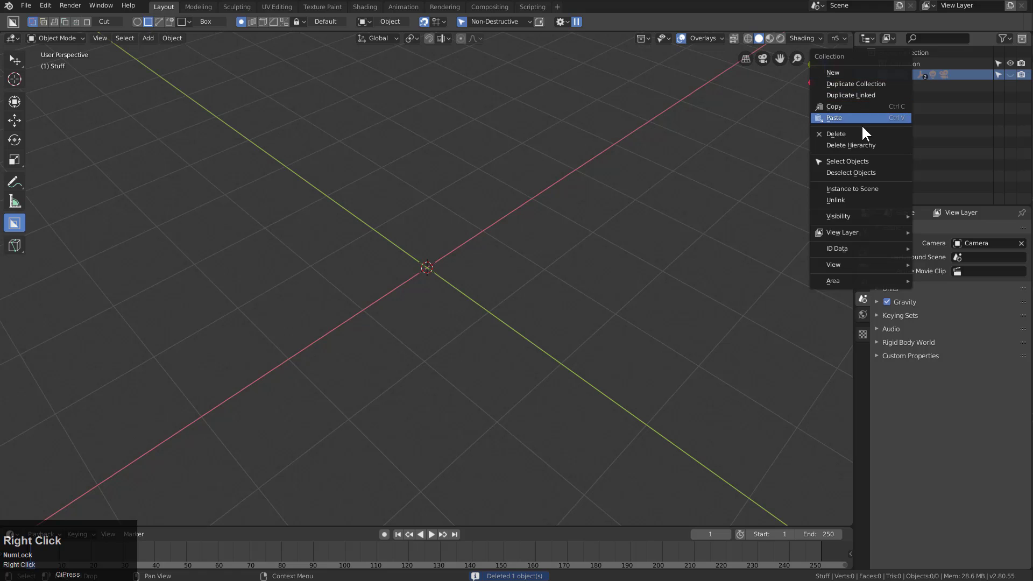
click(860, 154)
right_click(913, 72)
click(886, 104)
Paste the two cutter objects, delete them again, and switch to the panel-boxes file.
key(ctrl+v)
scroll(down, 3)
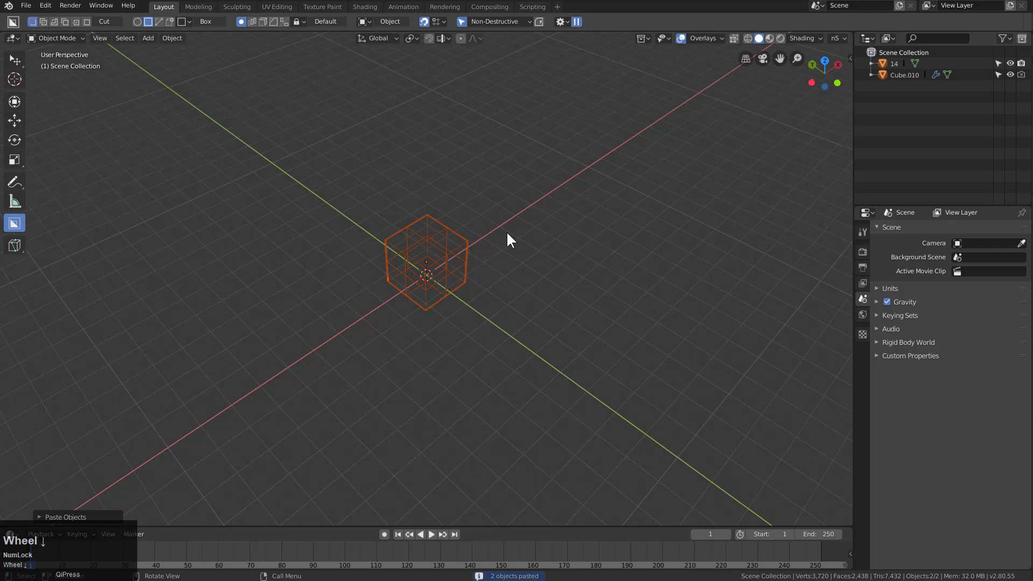
scroll(up, 3)
key(x)
click(509, 237)
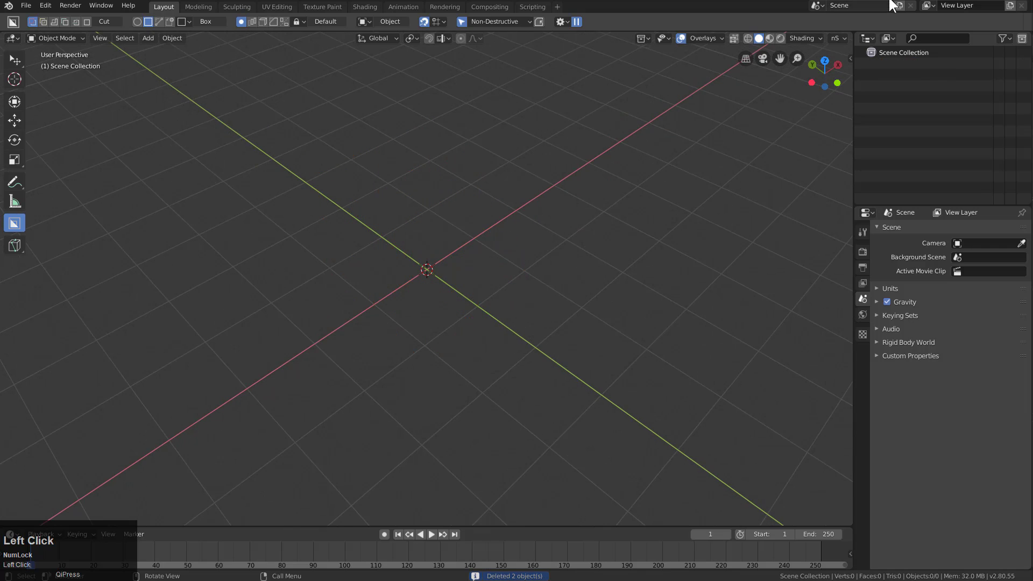
Delete the unwanted collection with its hierarchy and copy the smaller panel box Box.005.
key(ctrl+z)
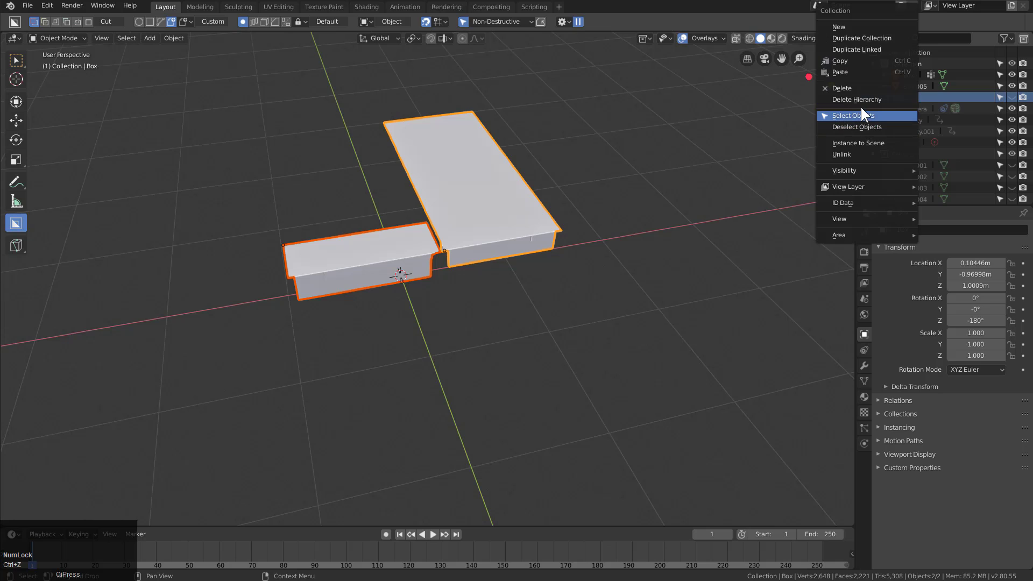
click(867, 105)
right_click(906, 101)
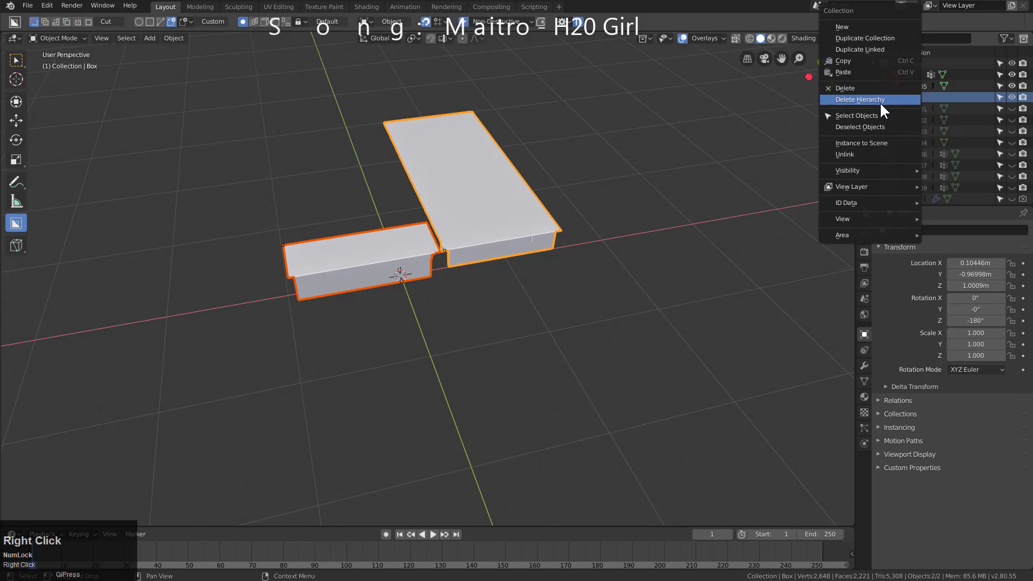
click(884, 107)
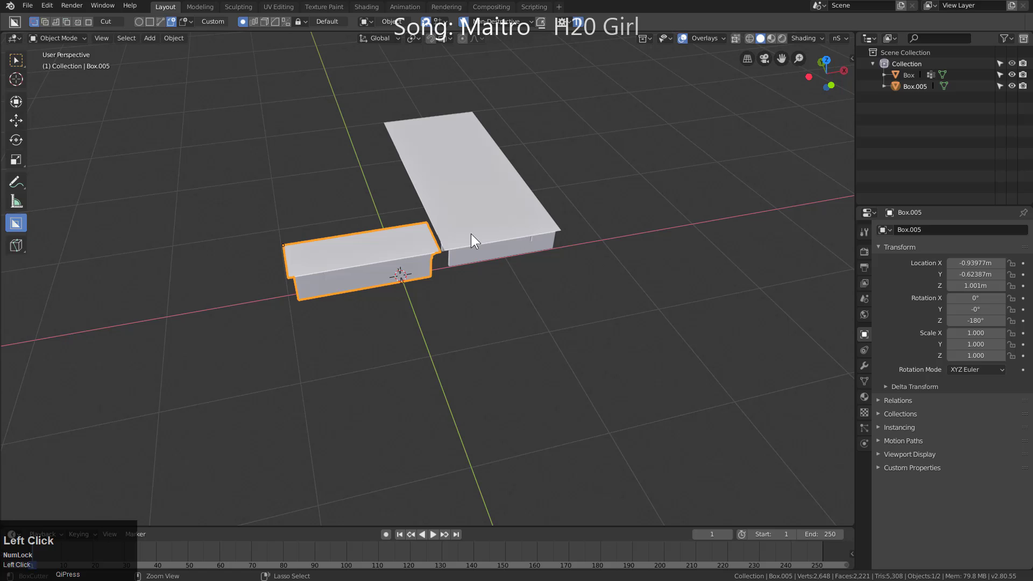
key(ctrl+c)
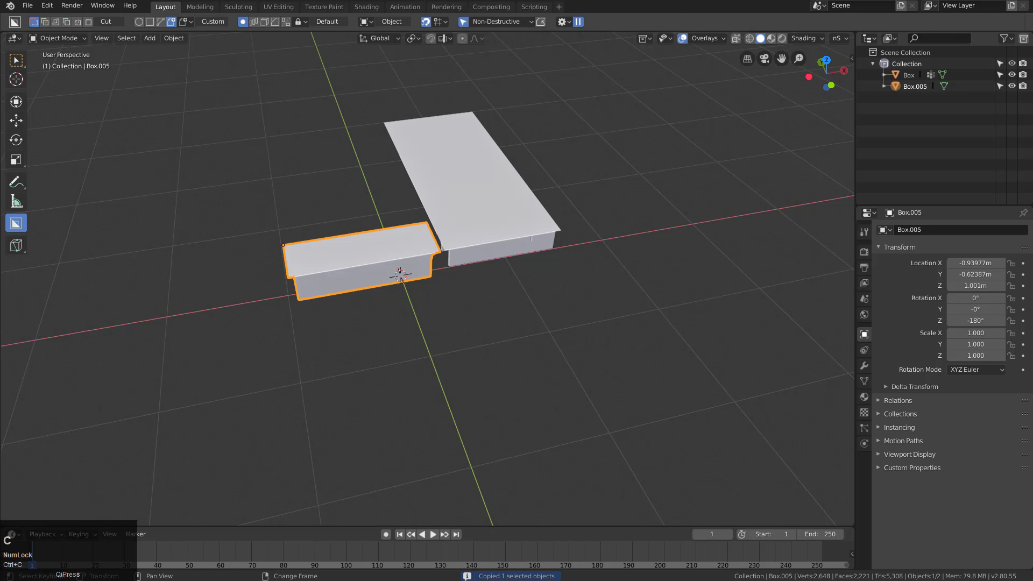
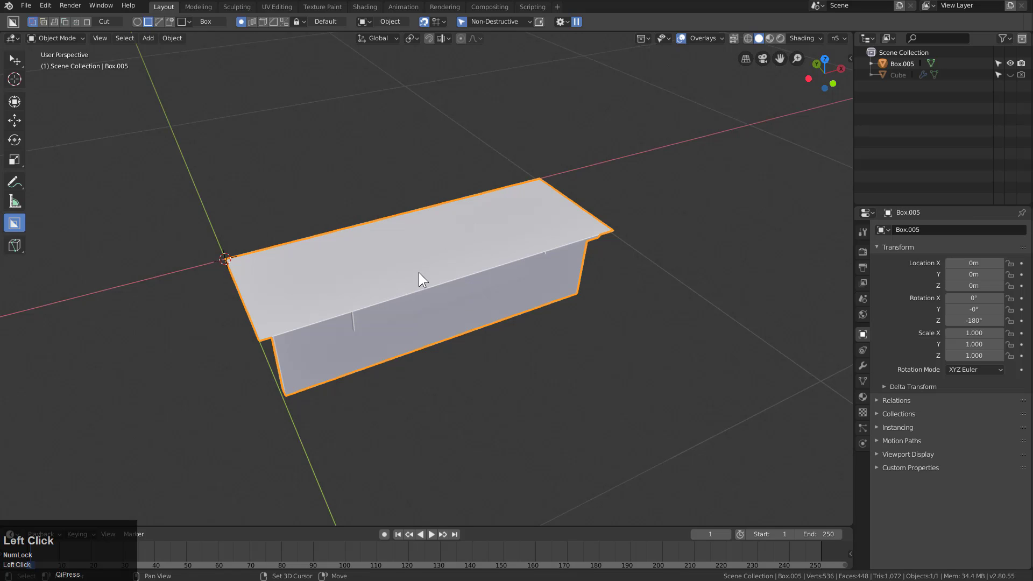
Adjust Box.005's transform settings from the Object menu, orbiting to check the box.
click(169, 39)
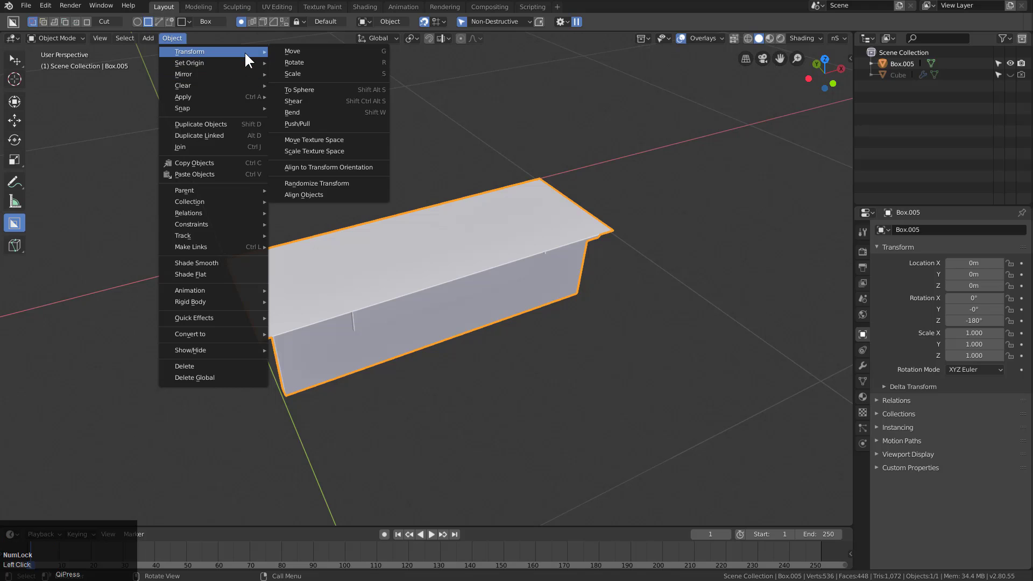
click(338, 84)
middle_click(410, 244)
key(z)
middle_click(485, 227)
click(419, 293)
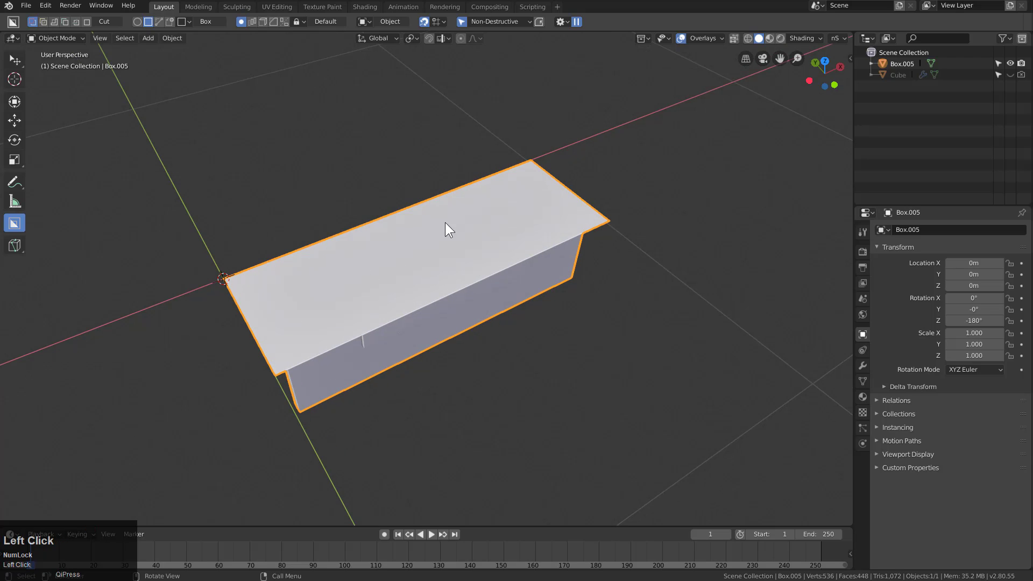
middle_click(383, 234)
scroll(up, 3)
In Edit Mode recentre the panel geometry on its origin via the snap pie and return to Object Mode.
key(Tab)
key(2)
text(23)
click(397, 261)
key(s)
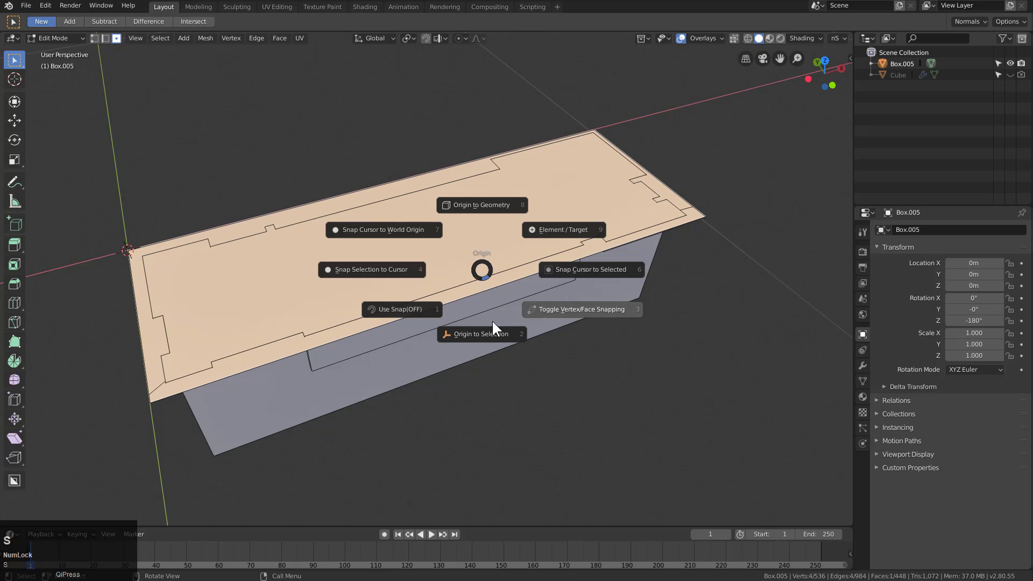
click(490, 333)
scroll(down, 3)
key(alt+g)
drag(407, 237, 21, 62)
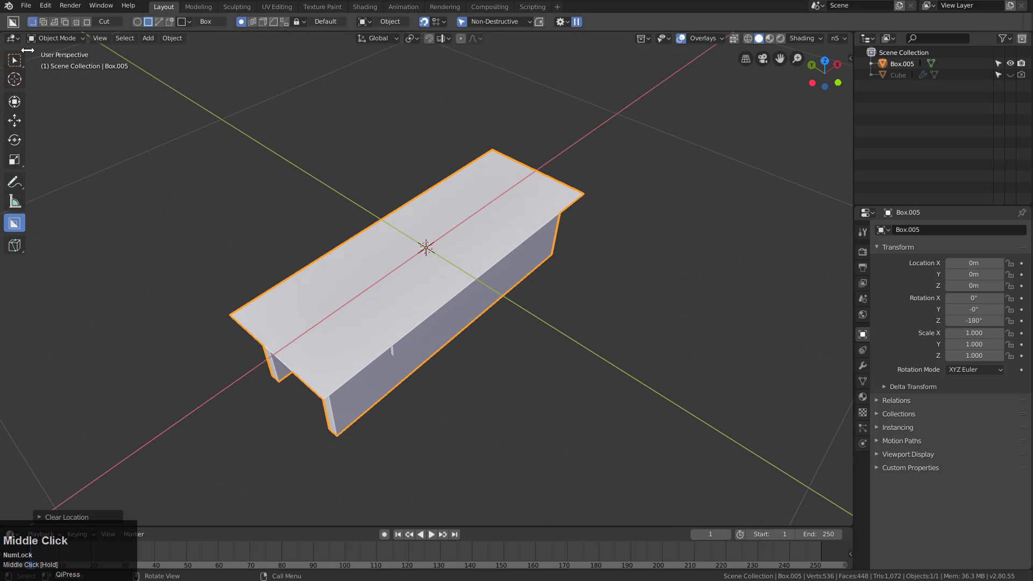
click(20, 61)
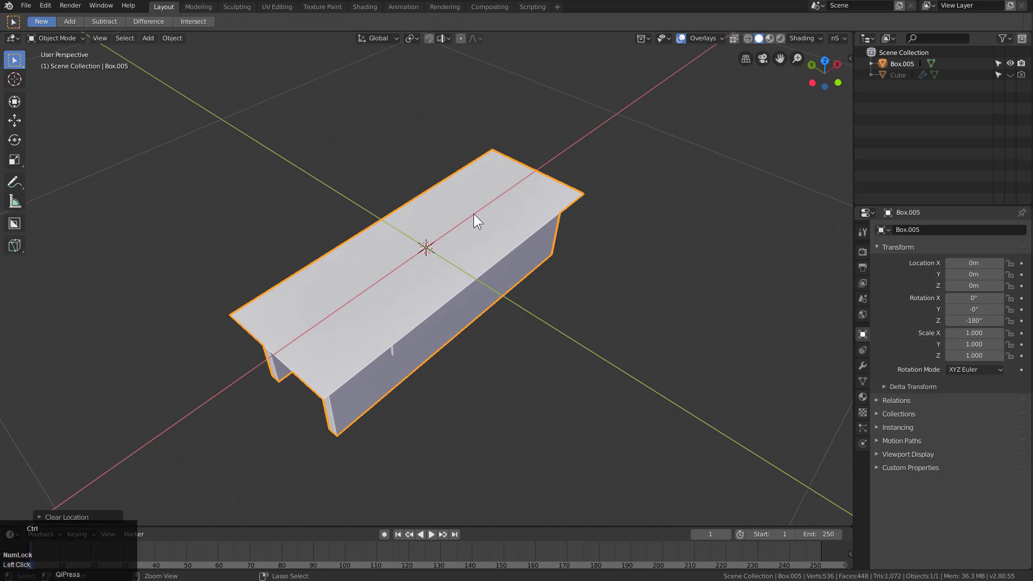
Save the scene as bc_pipecut1.blend in ProjectKit > MX_Set2 > Vidpack.
key(ctrl+s)
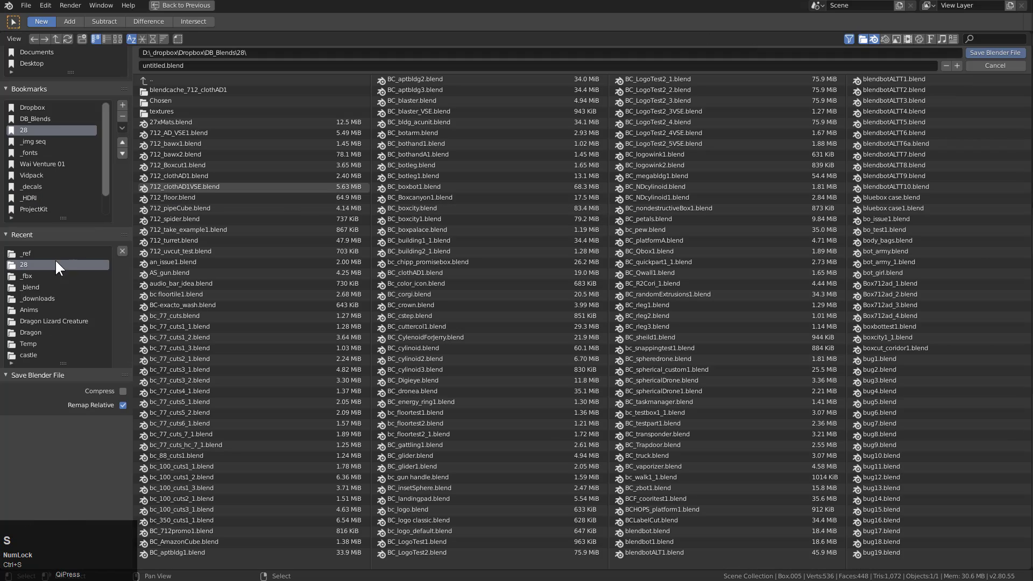
click(45, 212)
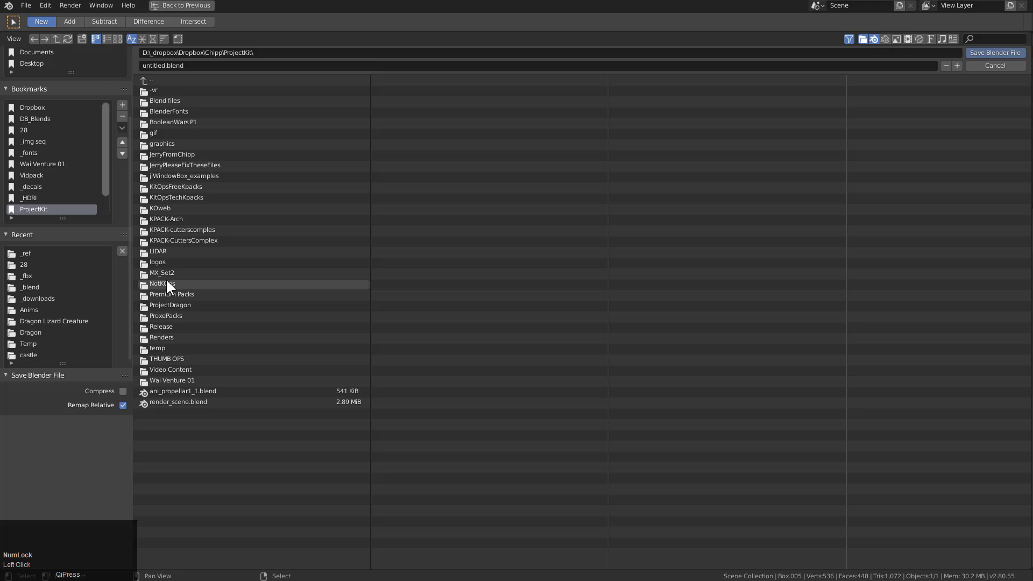
click(177, 281)
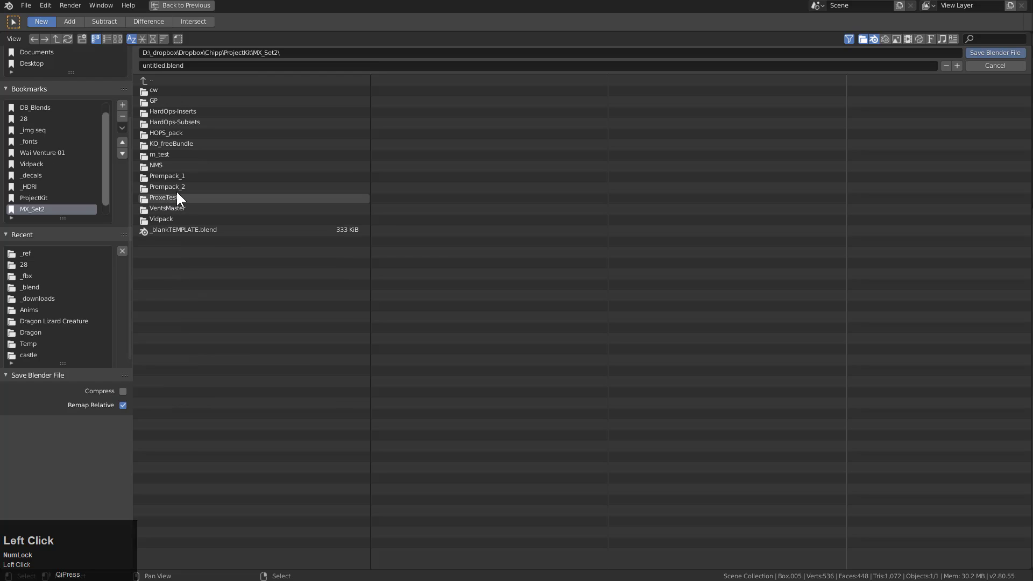
click(180, 220)
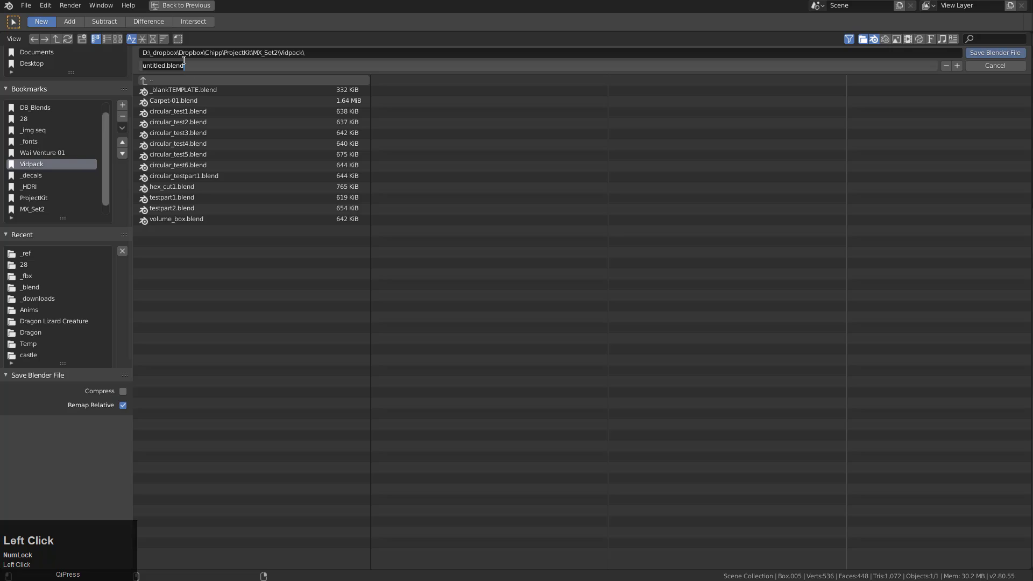
text(bc)
key(shift+-)
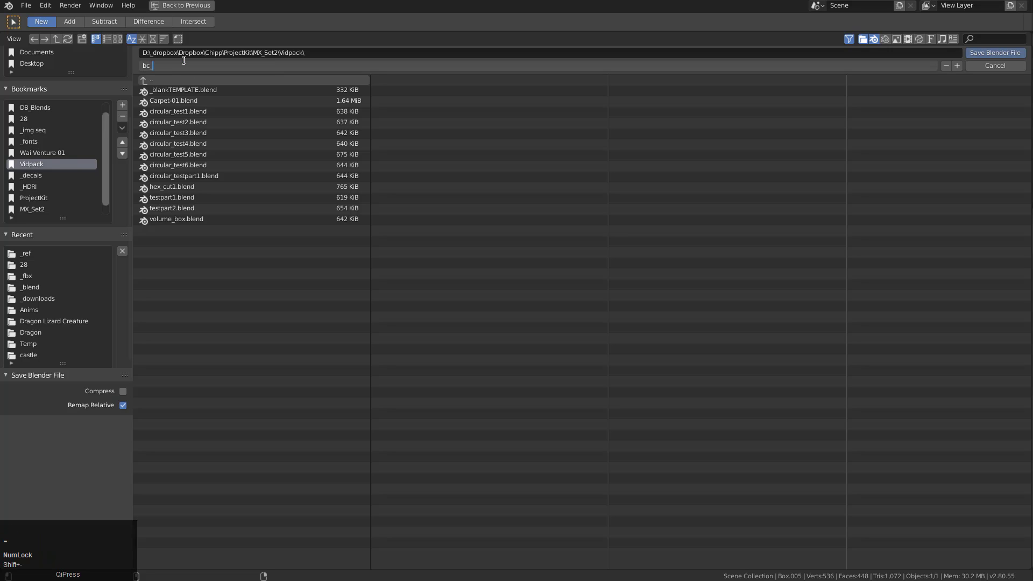
key(u)
key(BackSpace)
key(p)
text(plecut1)
key(Return)
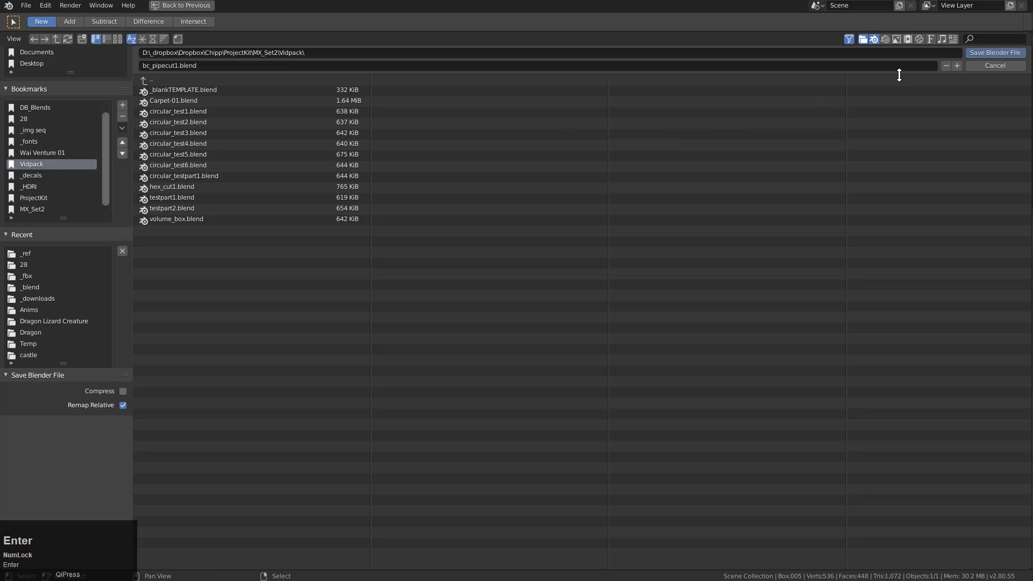
click(989, 53)
Select everything and delete Box.005, leaving the viewport empty.
key(s)
middle_click(474, 244)
middle_click(465, 242)
key(a)
click(452, 237)
Save the current scene, then delete the small Box.005 panel from it.
key(ctrl+a)
click(430, 257)
middle_click(460, 257)
key(ctrl+s)
scroll(down, 3)
key(x)
Copy the large Box panel from the other Blender window and paste it into this scene.
click(488, 235)
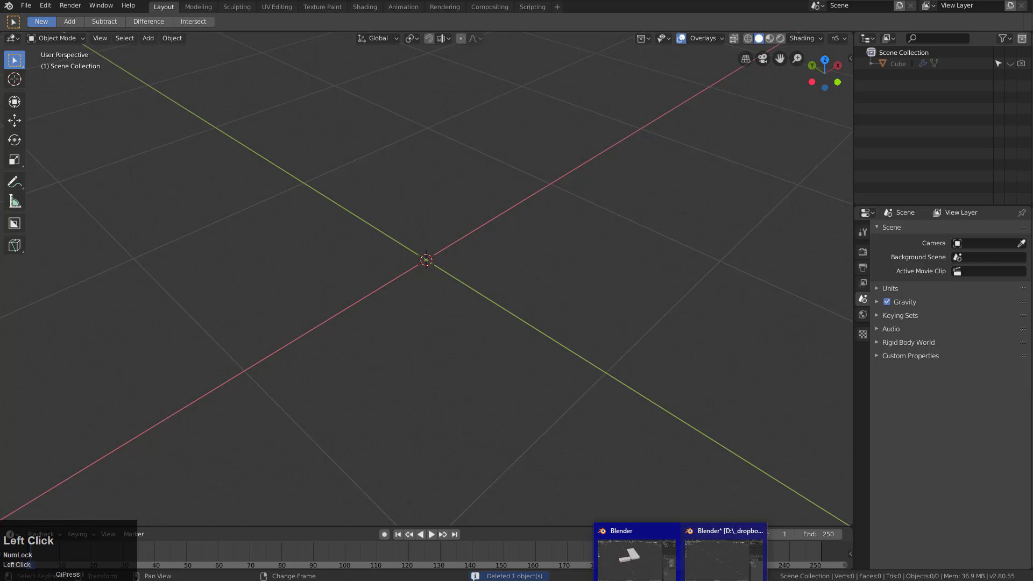
key(c)
key(alt+Tab)
key(ctrl+v)
click(538, 124)
Scale and move the pasted Box panel so it sits at the world origin.
key(Tab)
key(3)
click(426, 266)
key(s)
click(489, 341)
key(g)
middle_click(480, 306)
scroll(up, 3)
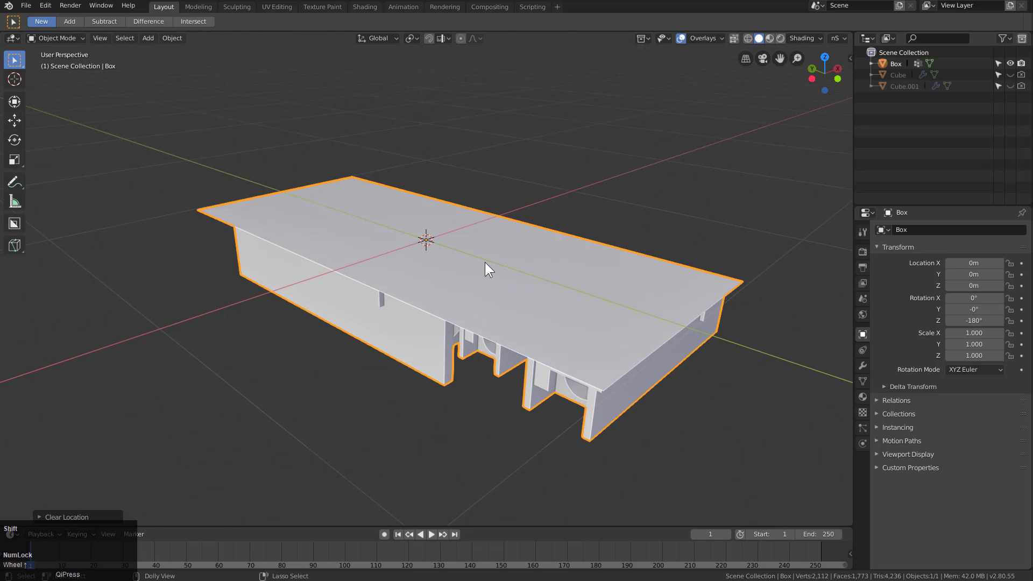
Save the scene under a new name and set the Box as a KIT OPS Cutter (Difference) insert.
key(shift+s)
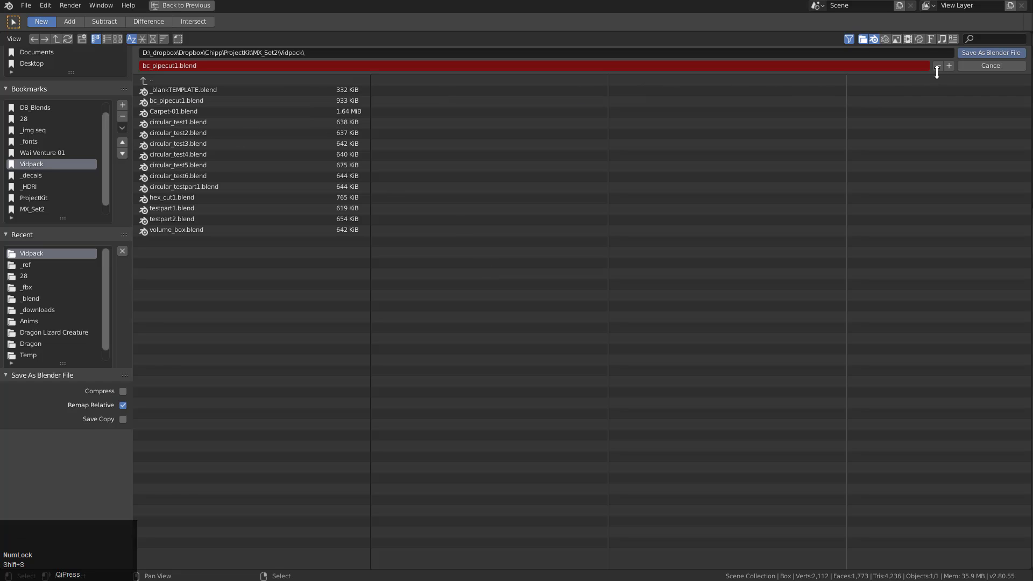
click(952, 73)
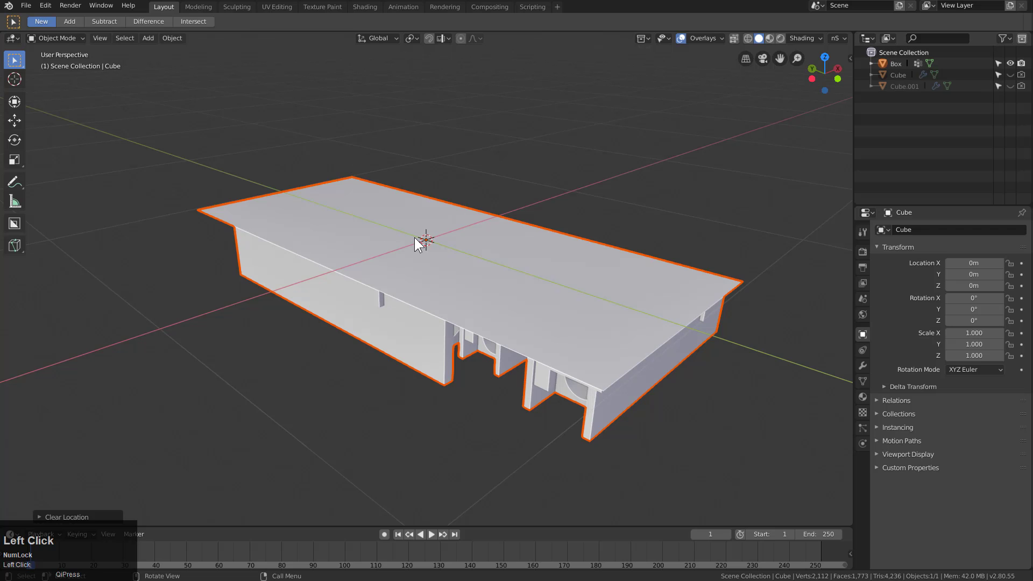
drag(452, 218, 575, 291)
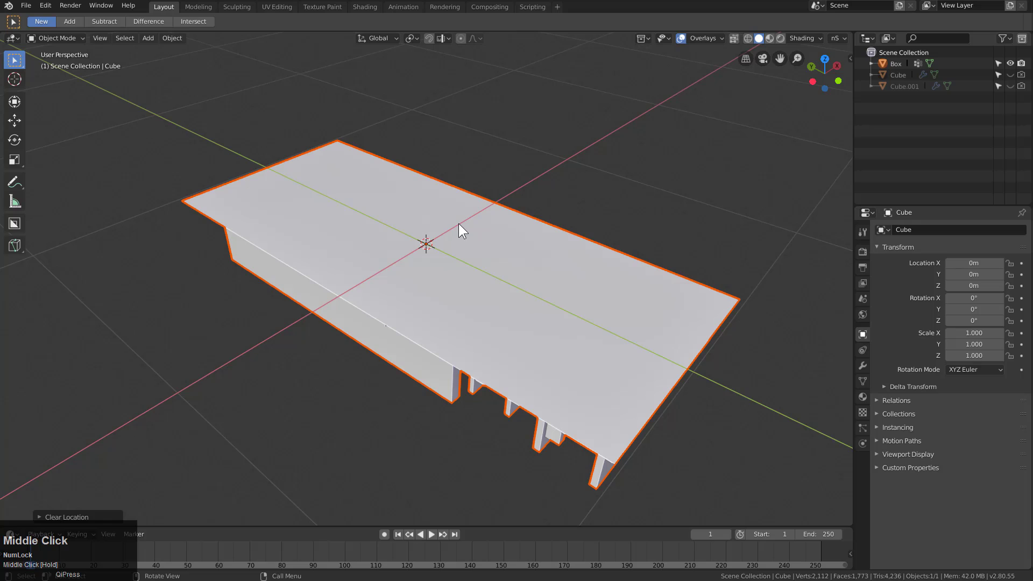
click(574, 291)
key(n)
click(847, 157)
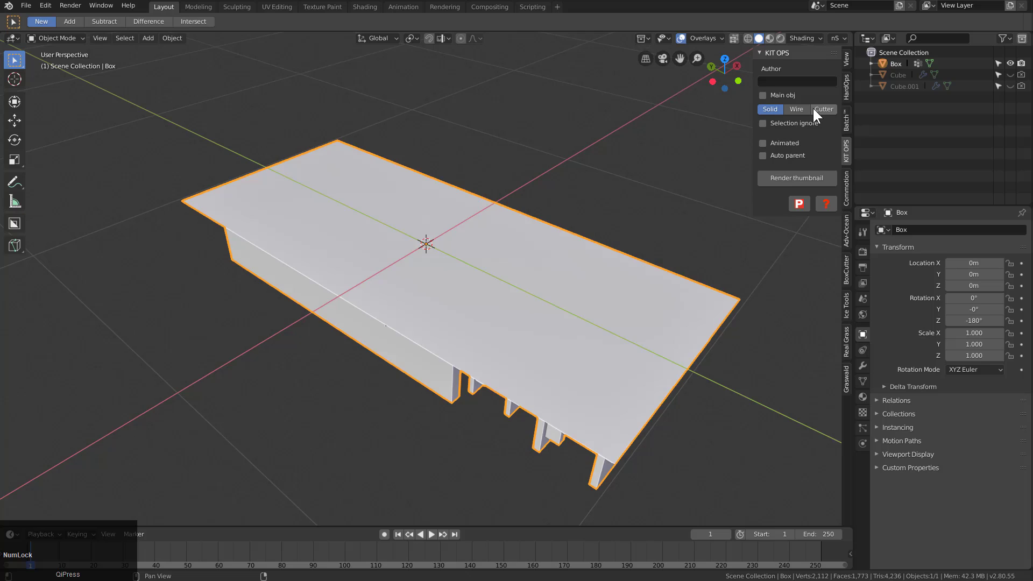
double_click(819, 113)
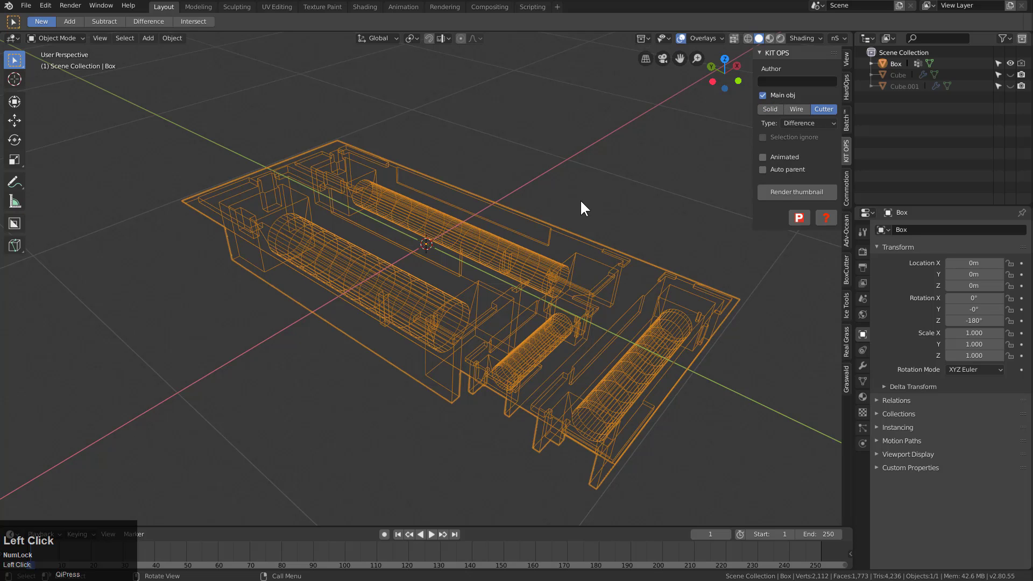
key(s)
Reopen the Box.005 panel file, mark it as a Difference cutter too, and save bc_pipecut1.blend.
key(ctrl+o)
click(519, 241)
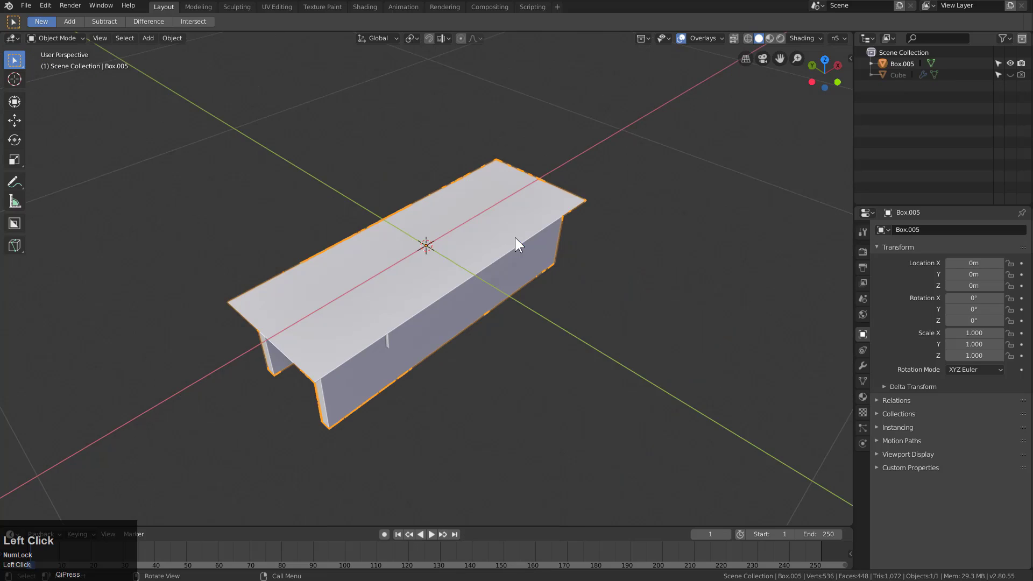
key(n)
click(845, 150)
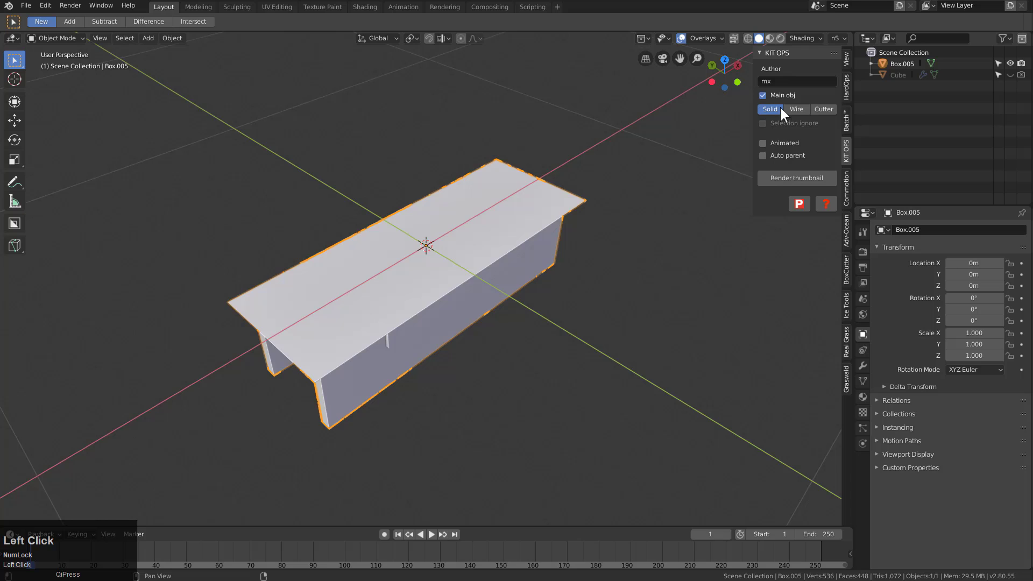
click(821, 114)
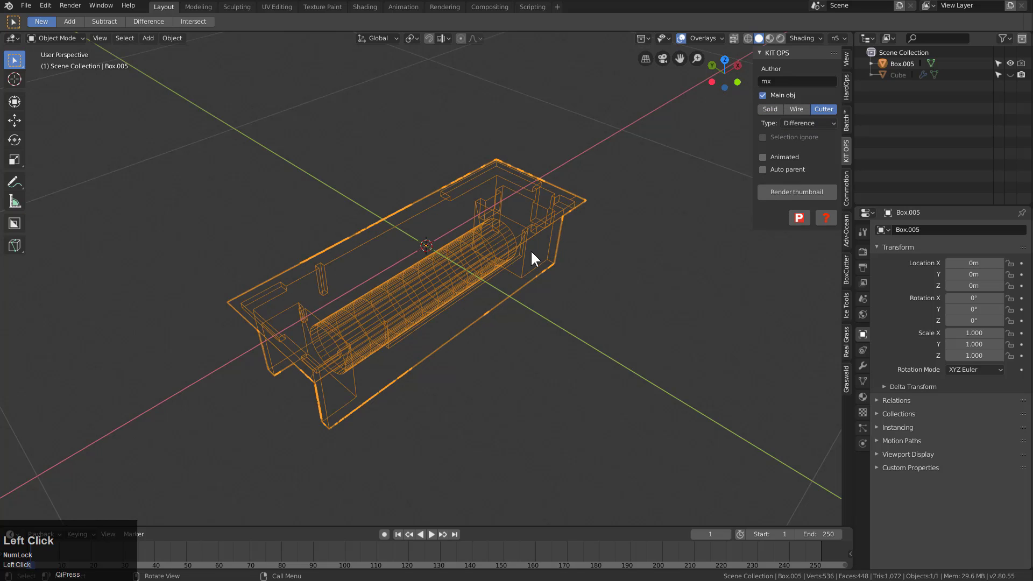
key(s)
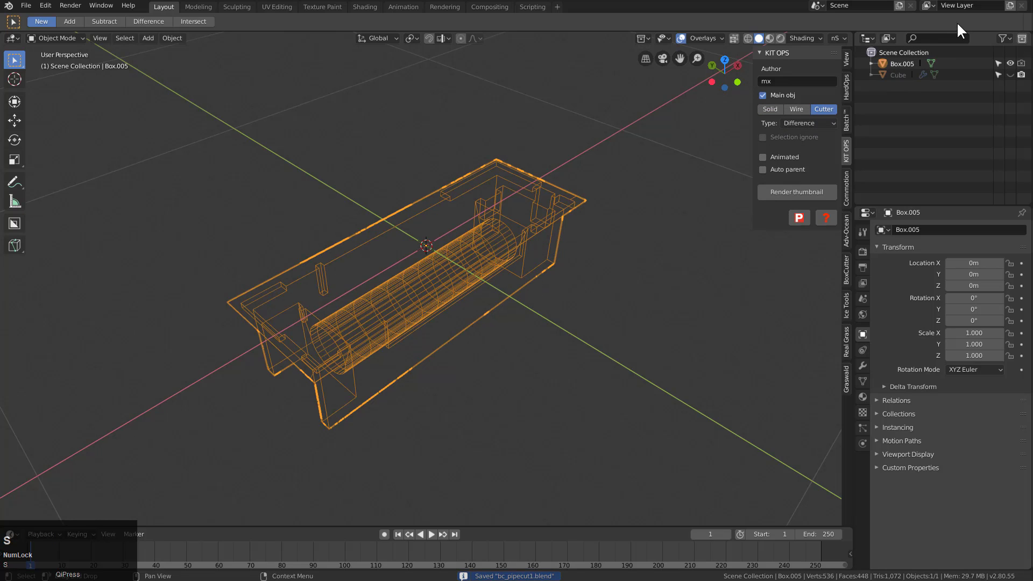
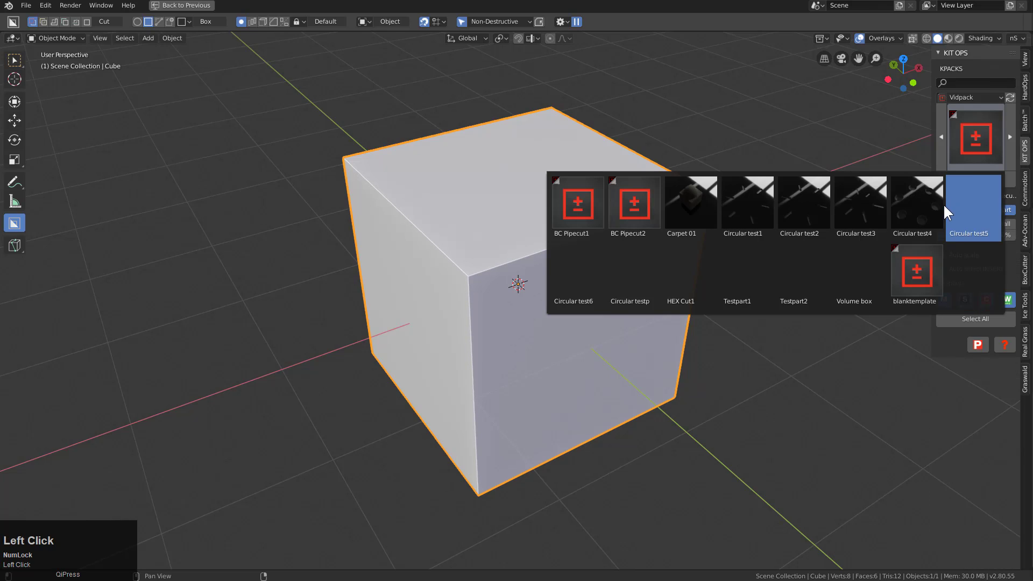
Add the BC Pipecut1 insert from the Vidpack onto the cube's front face and inspect the recess.
click(586, 212)
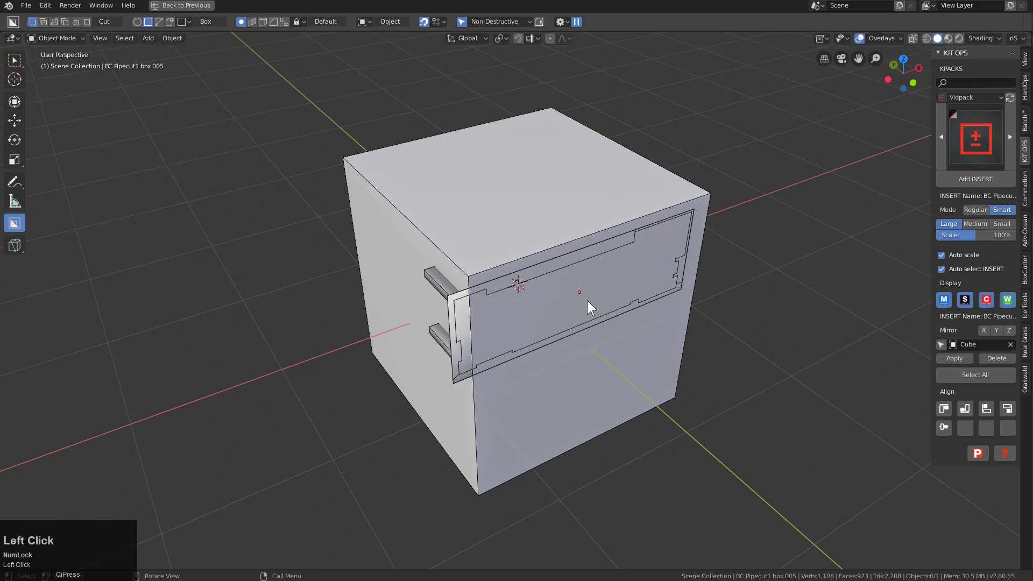
click(602, 293)
scroll(up, 3)
middle_click(639, 307)
scroll(down, 3)
middle_click(599, 295)
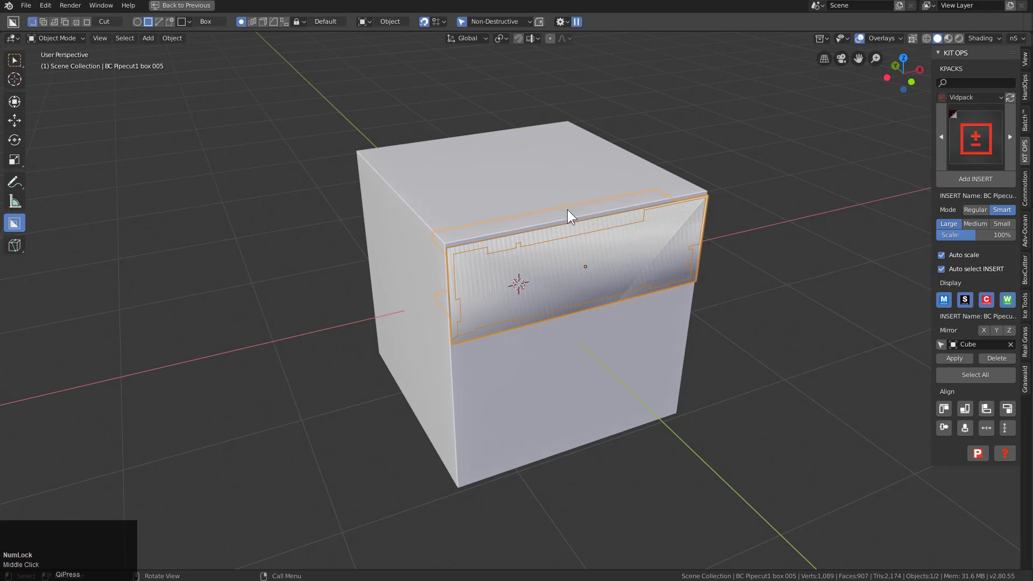
middle_click(579, 231)
Undo the placement and add the BC Pipecut1 insert onto the cube again.
key(ctrl+z)
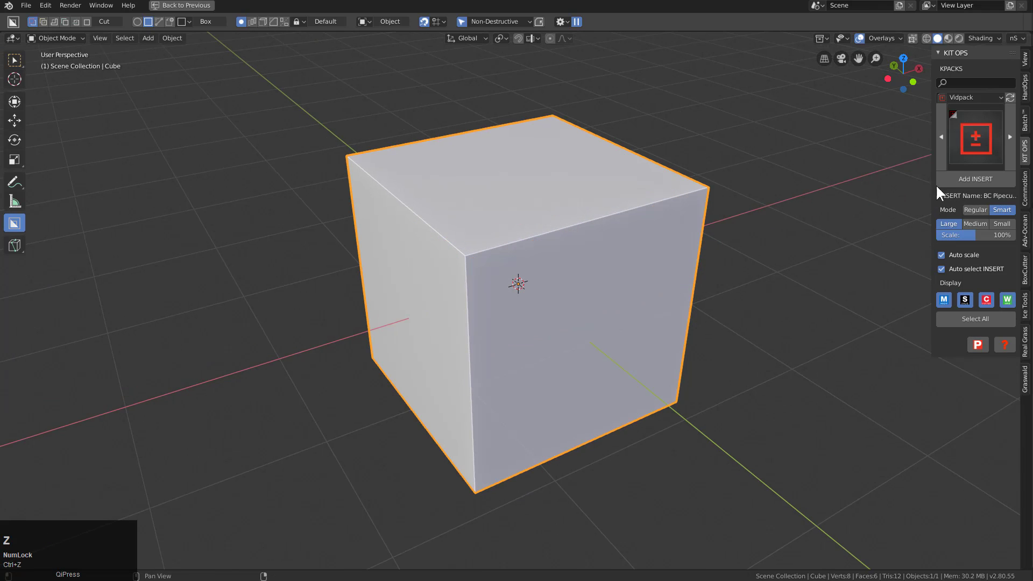
click(543, 233)
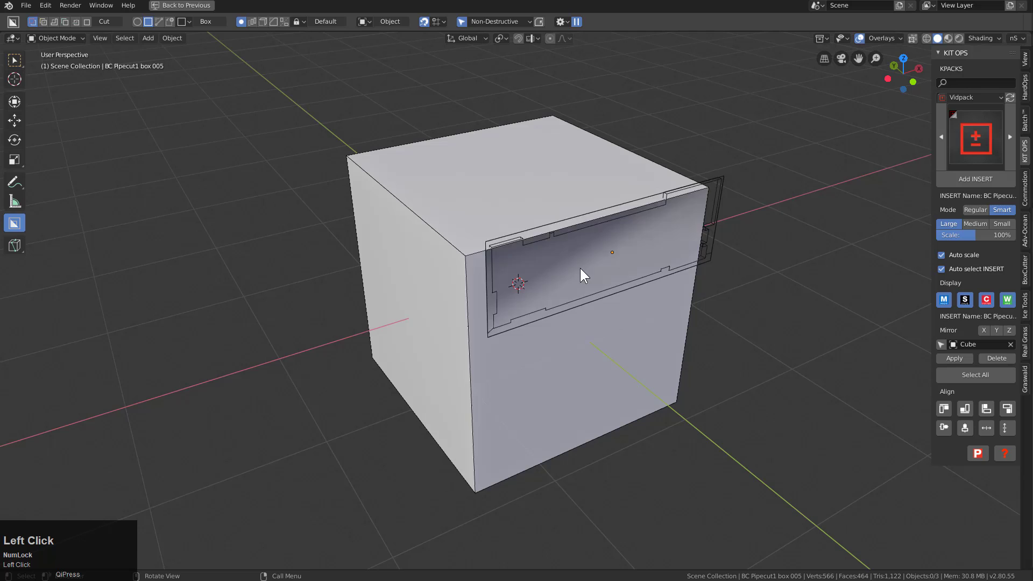
scroll(up, 3)
Scale the insert and slide it along Y into position on the cube face.
key(s)
click(700, 336)
key(g)
key(y)
click(678, 333)
middle_click(664, 322)
scroll(up, 3)
drag(485, 184, 646, 220)
scroll(down, 3)
Bring up Open Recent for the second pipe-cut blend, checking the model from the front first.
key(ctrl+shift+o)
click(634, 219)
key(q)
click(561, 229)
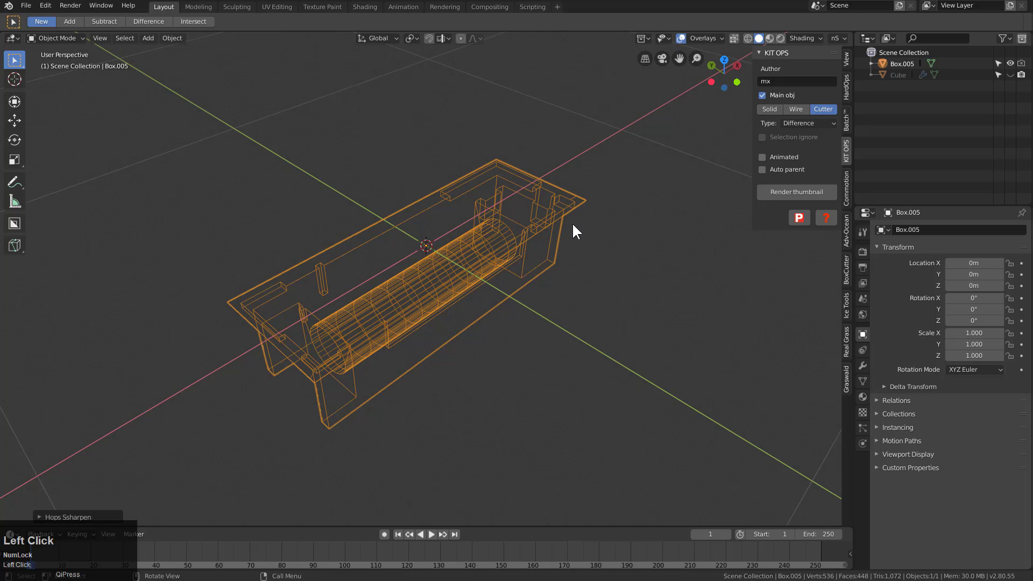
key(s)
key(ctrl+shift+o)
key(Escape)
click(508, 258)
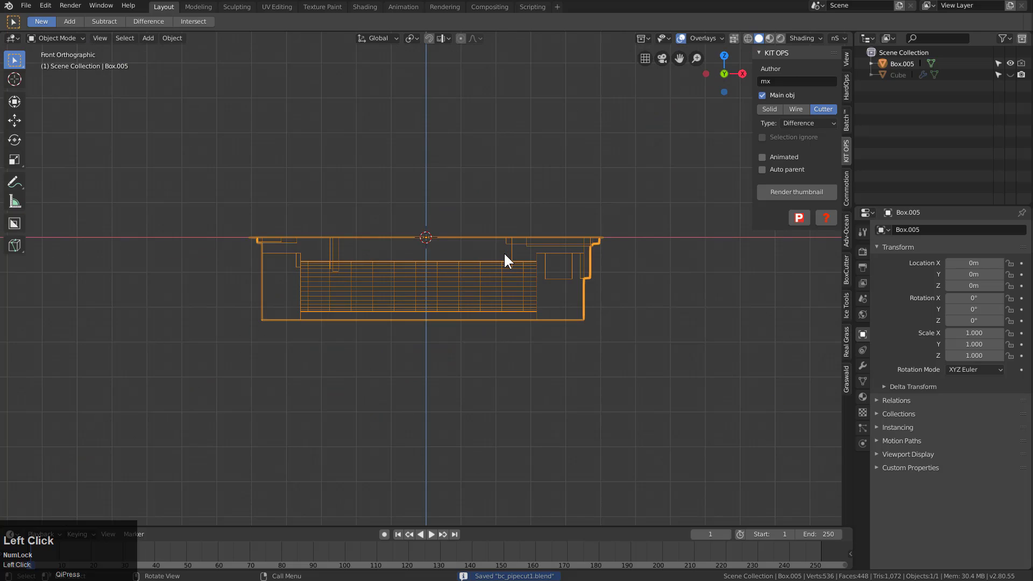
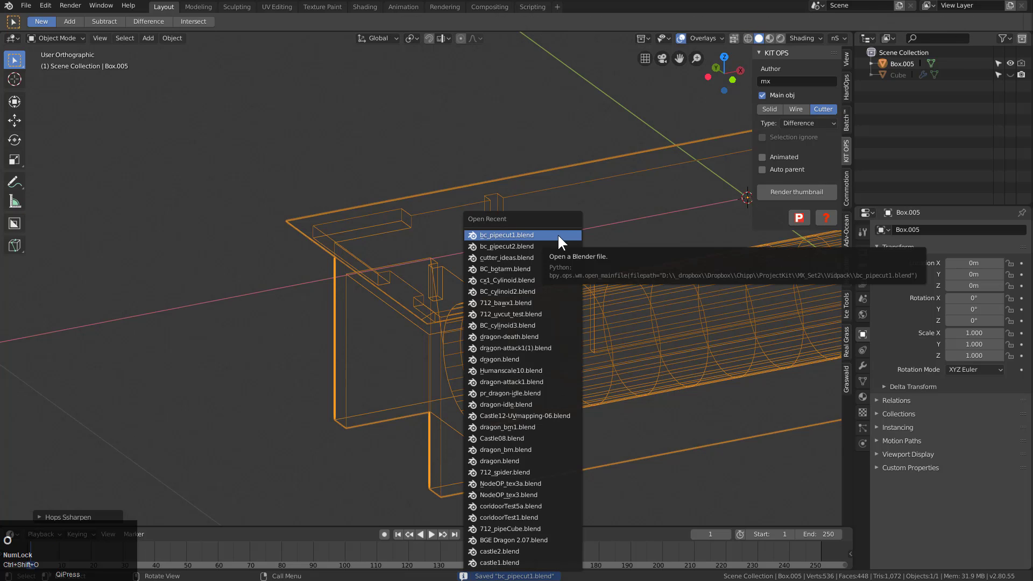
Load the second pipe-cut model file and inspect its cylinder cut-outs.
click(544, 248)
key(q)
click(501, 254)
drag(481, 287, 633, 227)
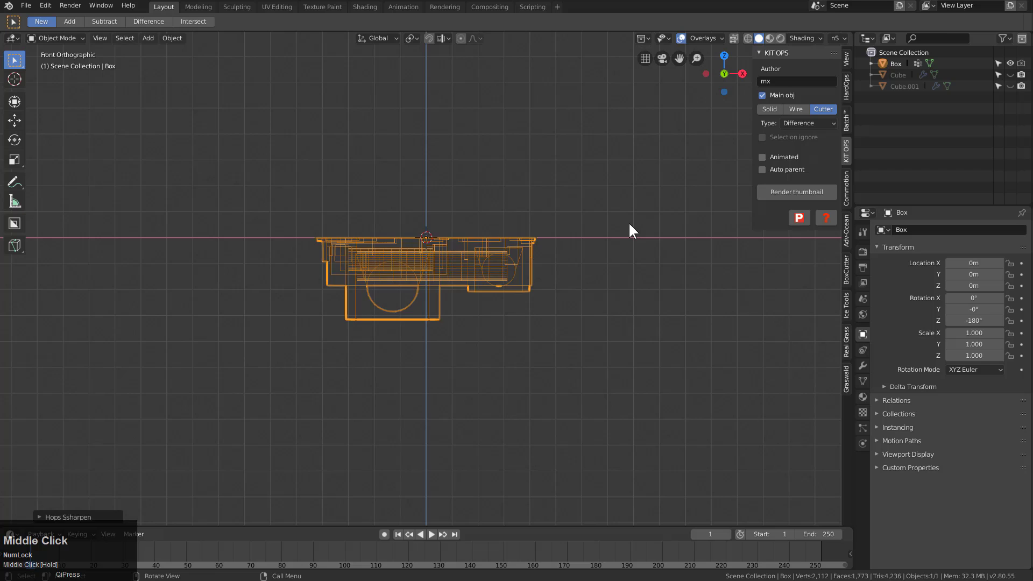
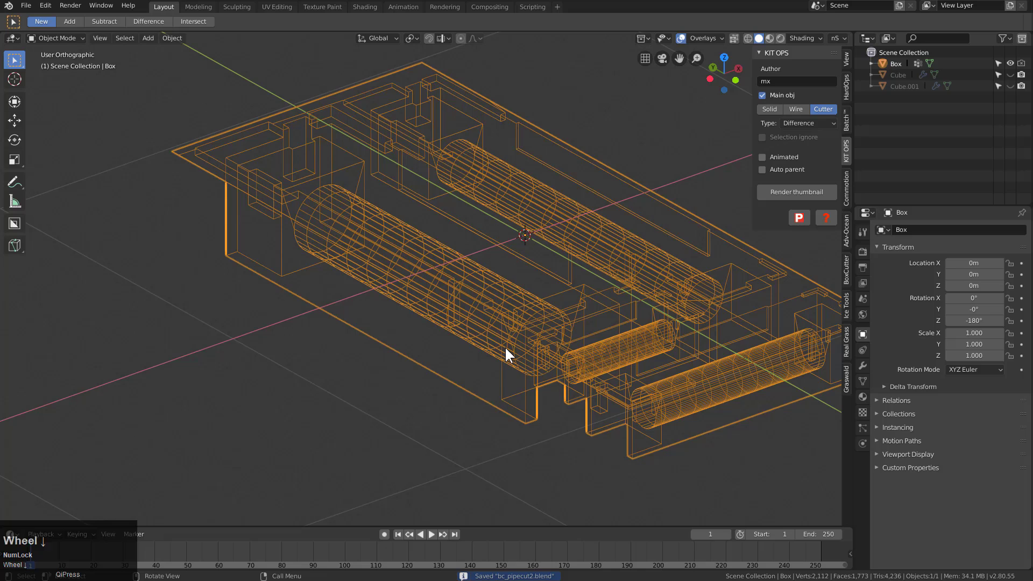
Start a new General file and add the BC Pipecut1 insert from the Vidpack thumbnails onto the cube.
key(ctrl+n)
key(Return)
key(n)
click(1028, 148)
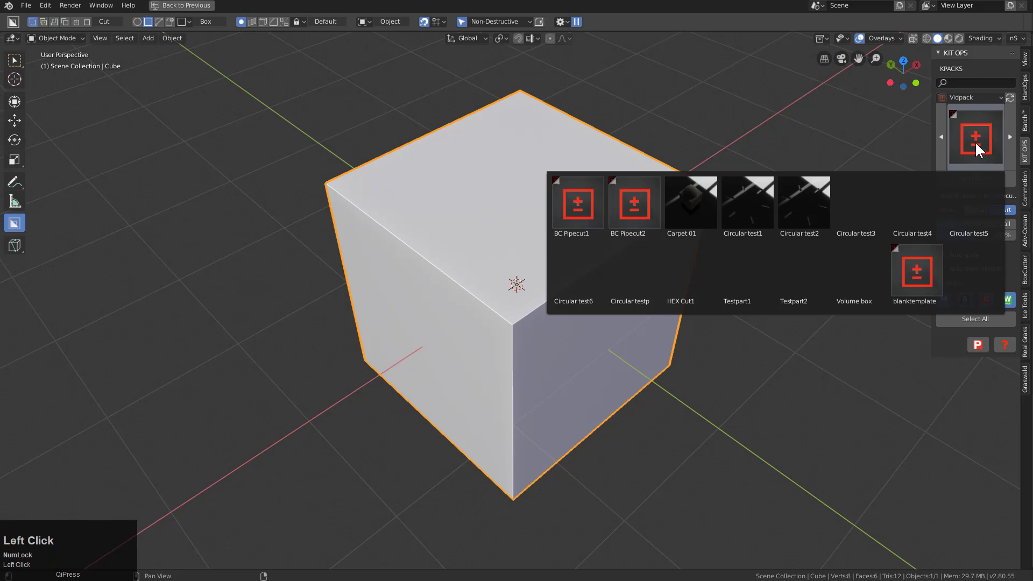
middle_click(655, 360)
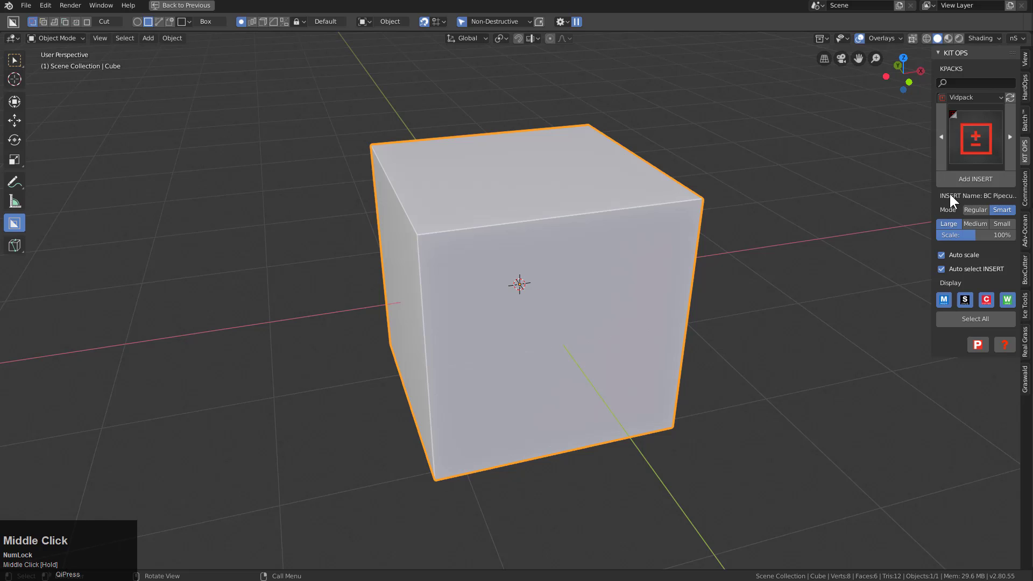
click(972, 182)
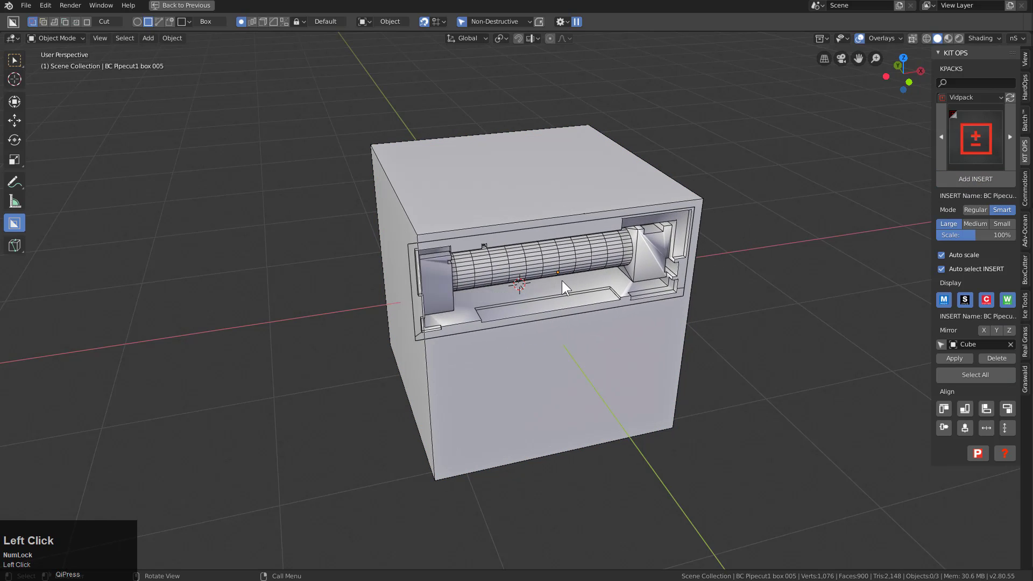
Scale the insert and move it along X to sit near the top of the cube face.
click(569, 280)
key(s)
click(664, 335)
key(g)
key(x)
click(667, 334)
key(q)
click(645, 262)
drag(531, 337, 511, 347)
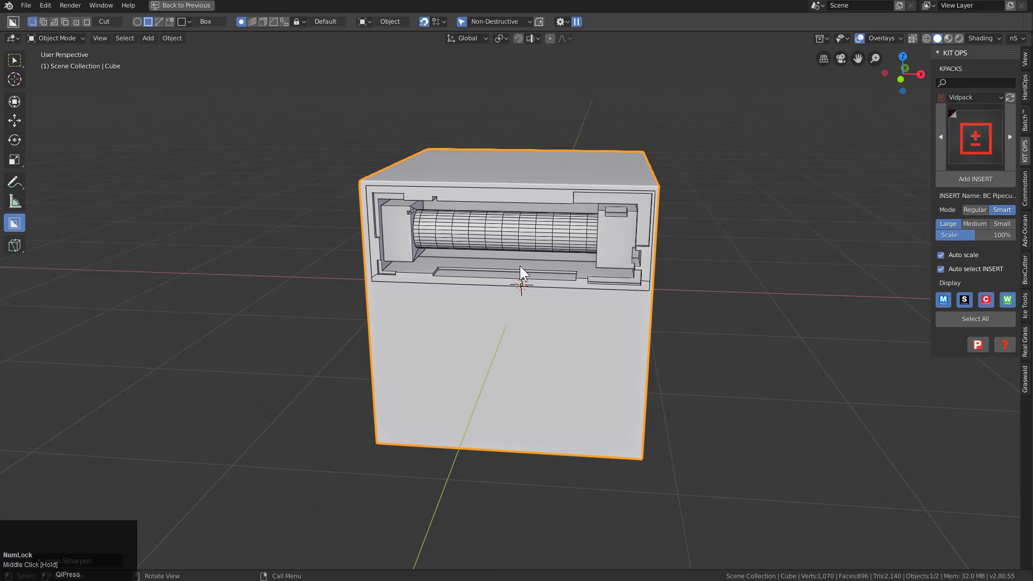
middle_click(510, 347)
Inspect the cut from several angles and hide the cutter, leaving only the BC Pipecut1 box 005 object.
click(518, 360)
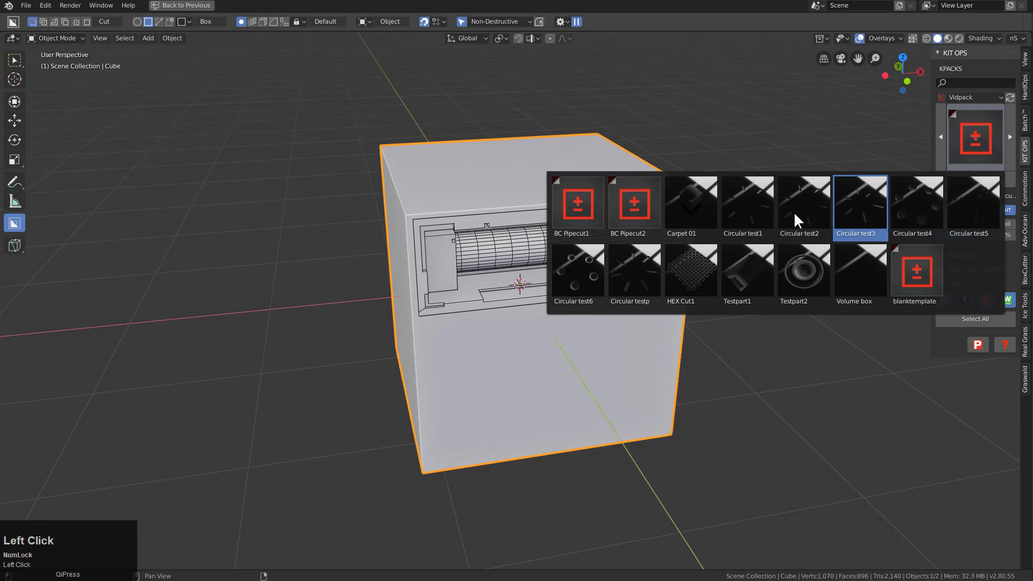
middle_click(504, 392)
scroll(up, 3)
middle_click(609, 343)
scroll(down, 3)
middle_click(660, 275)
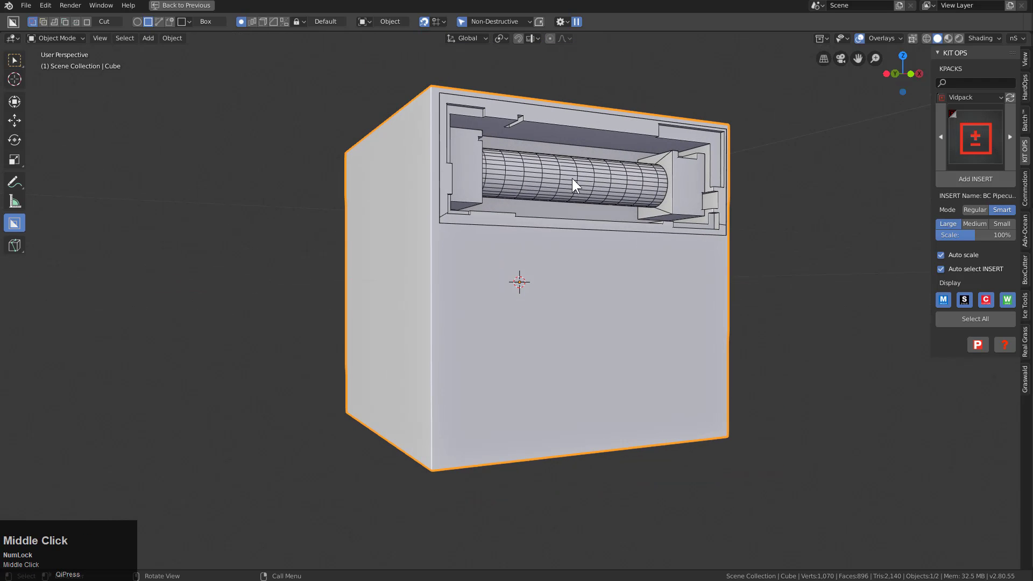
click(691, 233)
key(h)
drag(604, 295, 542, 265)
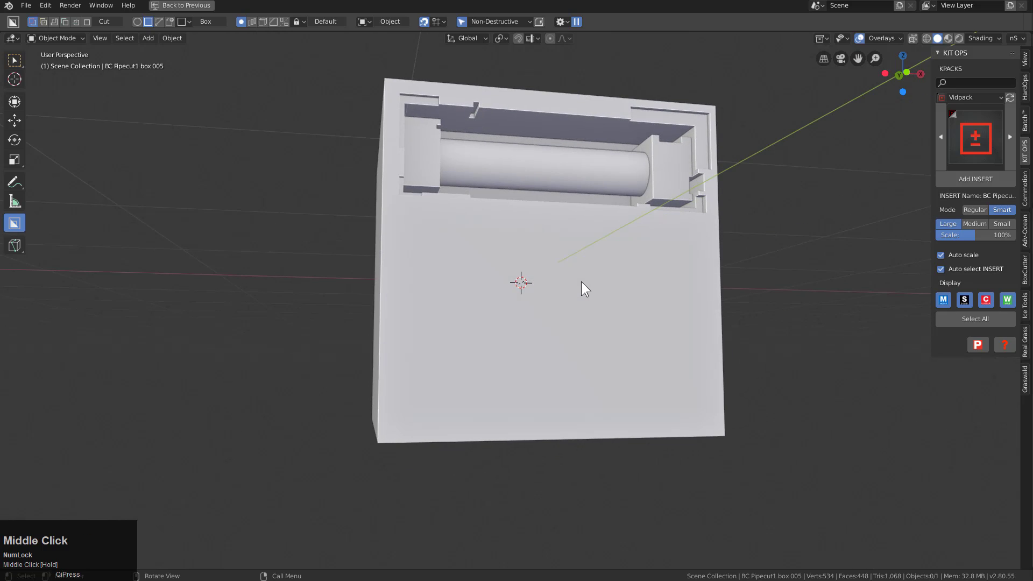
Select the cube and add a BC Pipecut2 insert below the first cut, undoing a misplaced one.
click(542, 265)
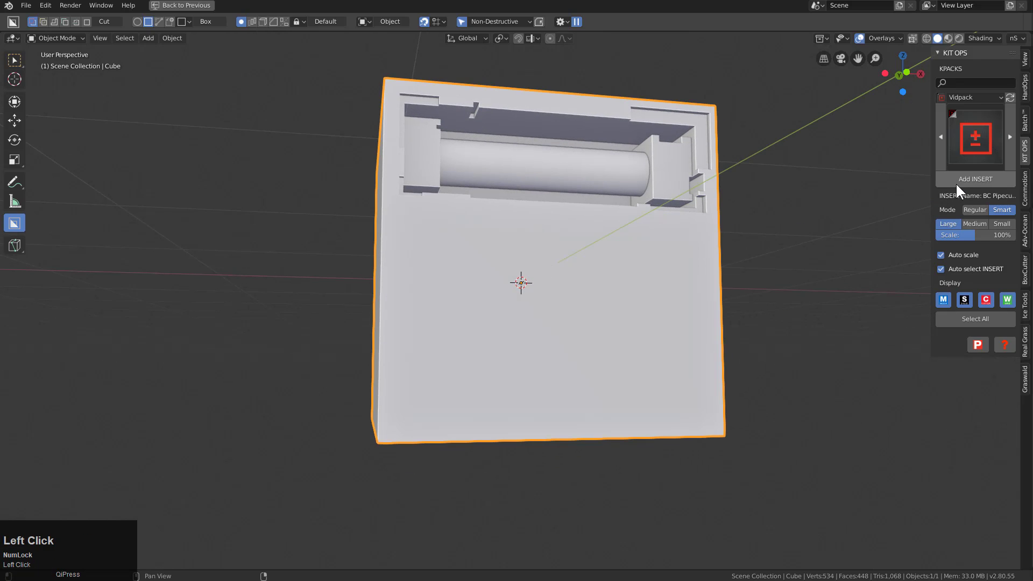
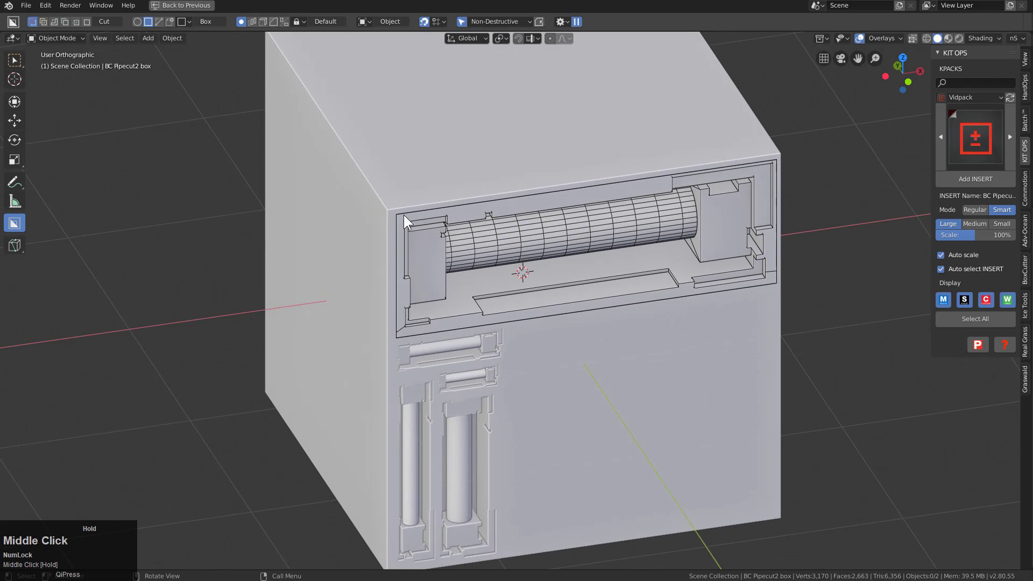
click(968, 184)
right_click(699, 390)
key(ctrl+z)
Add another BC Pipecut2 insert, switch to front view, and scale it down to fit beside the others.
click(708, 345)
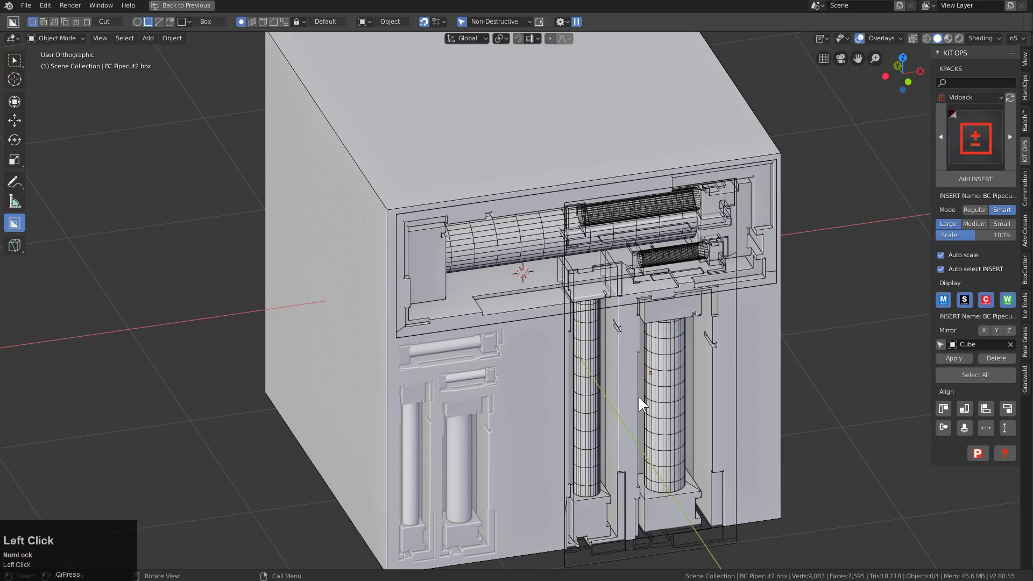
key(r)
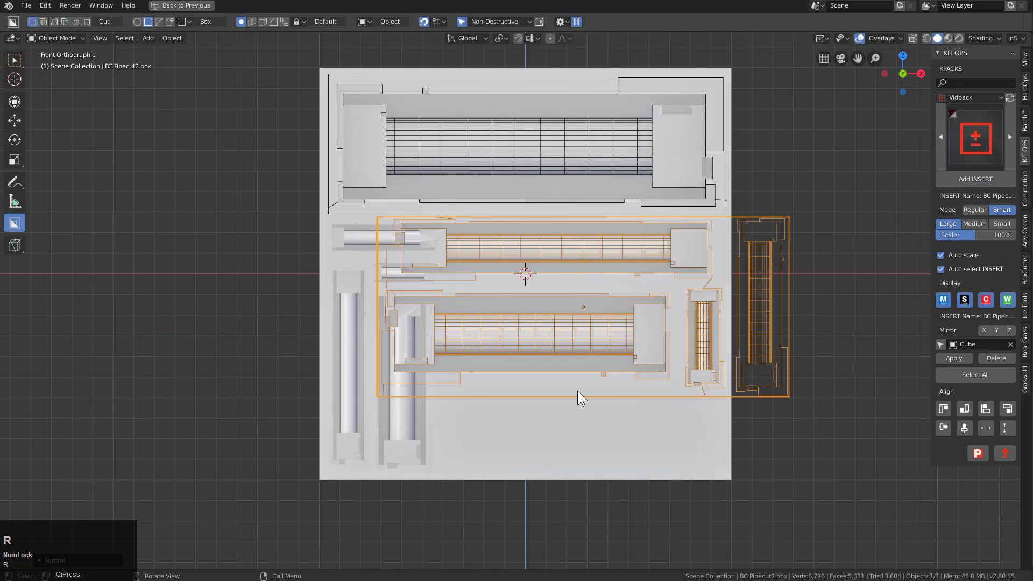
scroll(up, 3)
key(s)
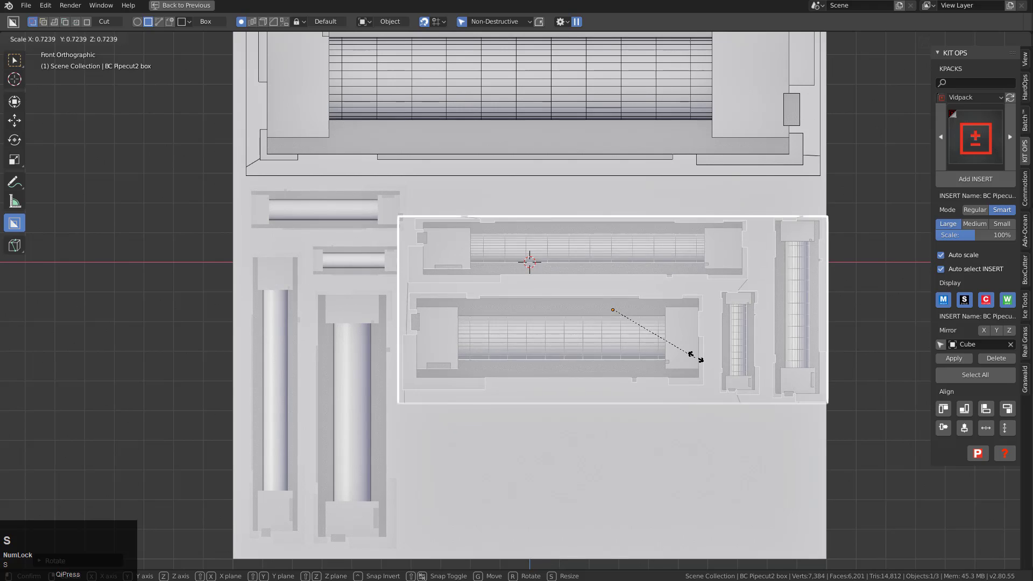